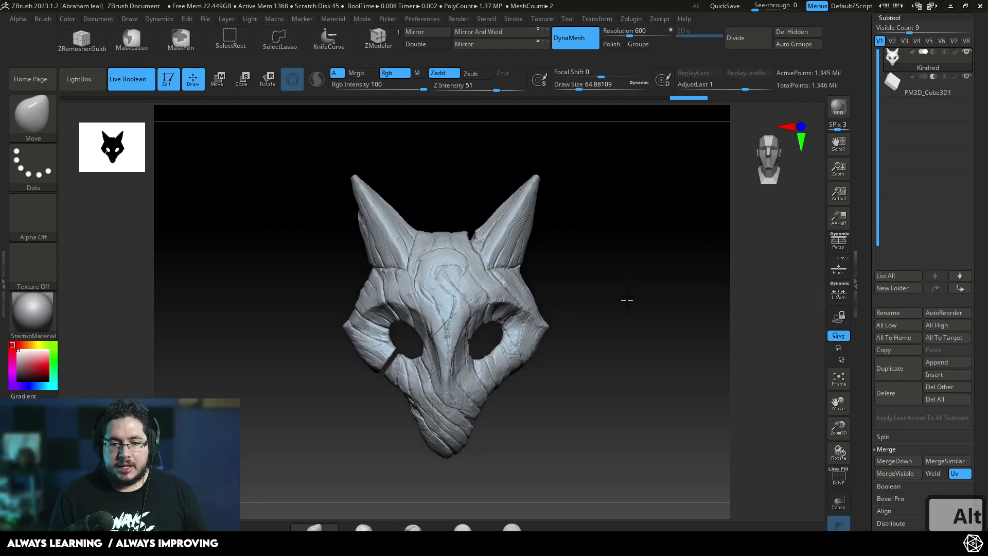
# Inspect the mask from the side and front, then start a screen snip of its front view
pyautogui.press('s')
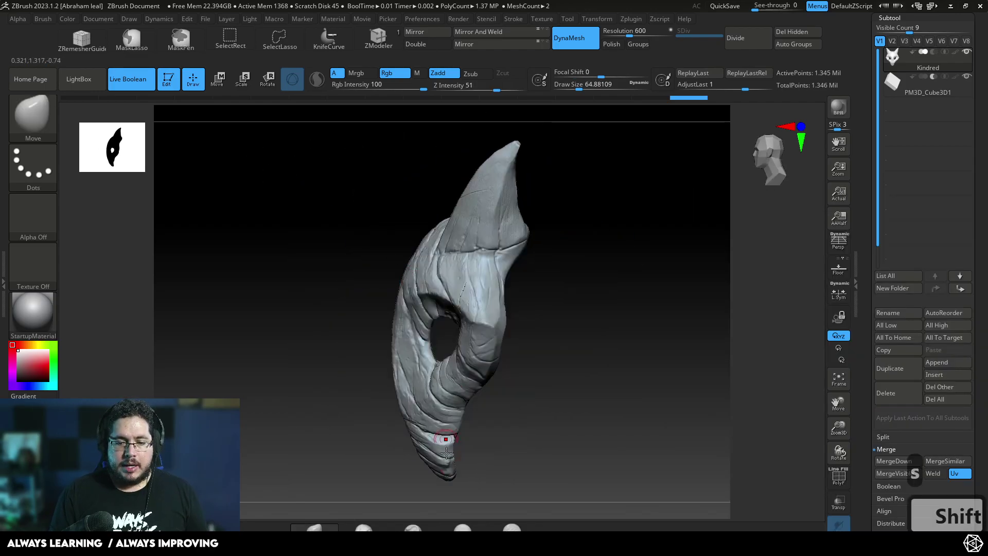
pyautogui.press('alt+Tab')
pyautogui.press('alt+Tab')
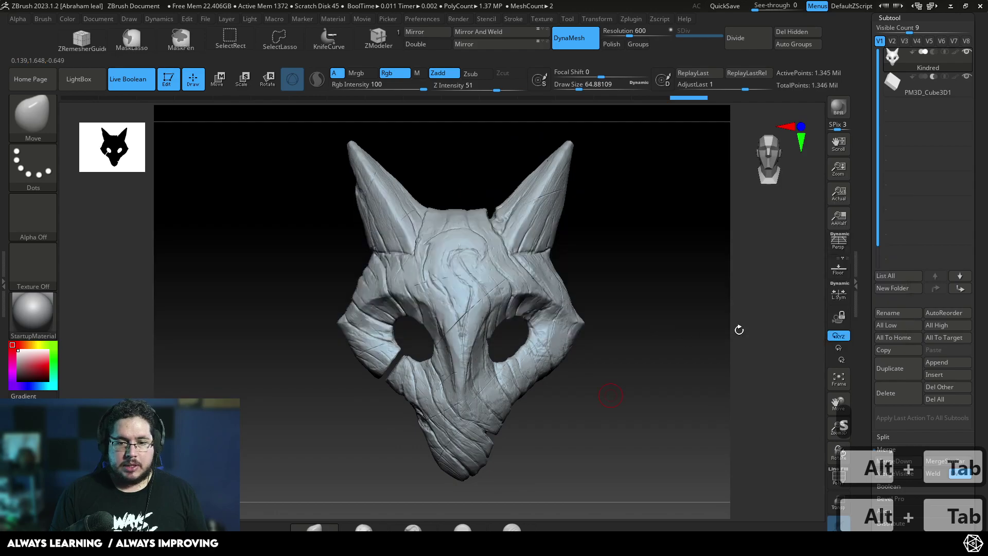
pyautogui.press('alt+Tab')
pyautogui.press('alt+Tab')
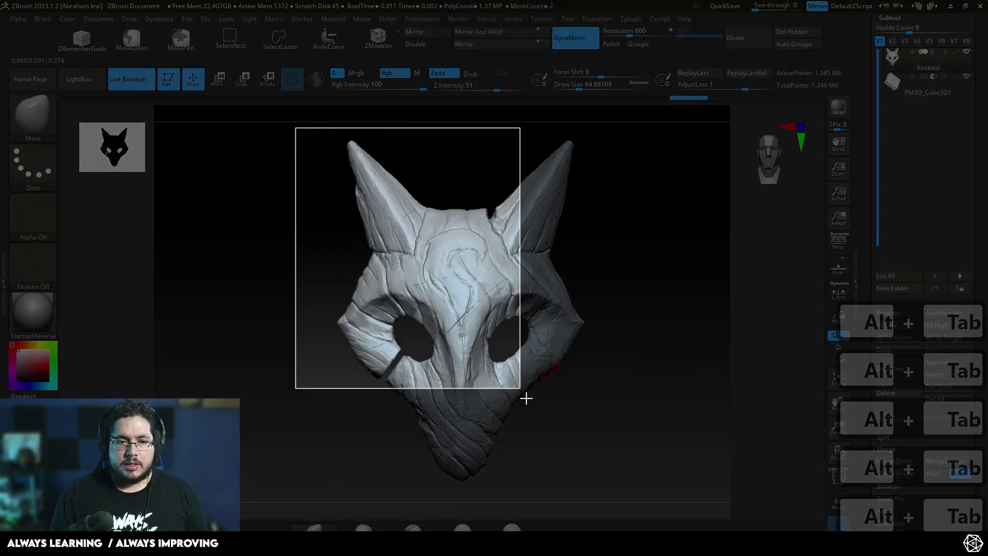
# Draw red cut lines over the horn bases and eyes, undoing stray strokes, then return to ZBrush
pyautogui.press('alt+Tab')
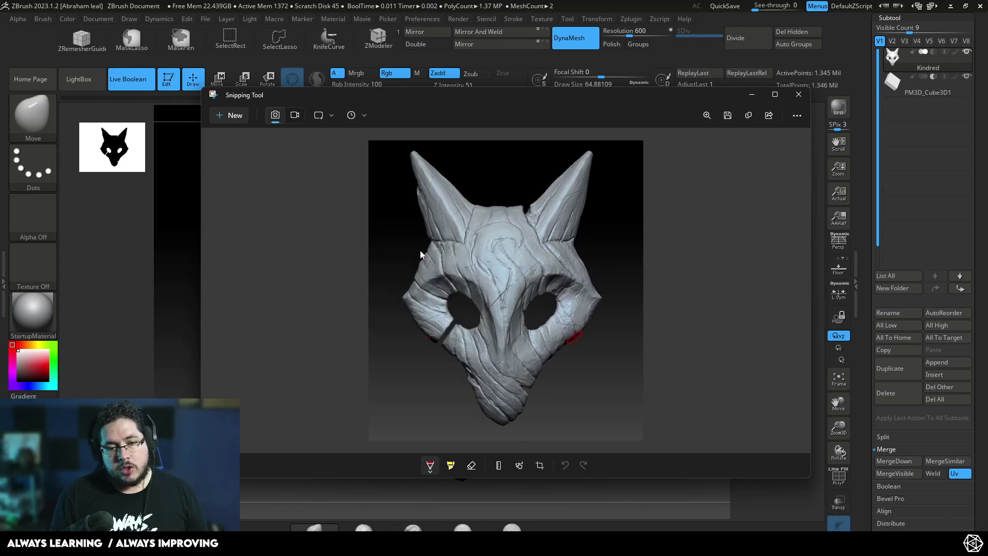
pyautogui.press('ctrl+z')
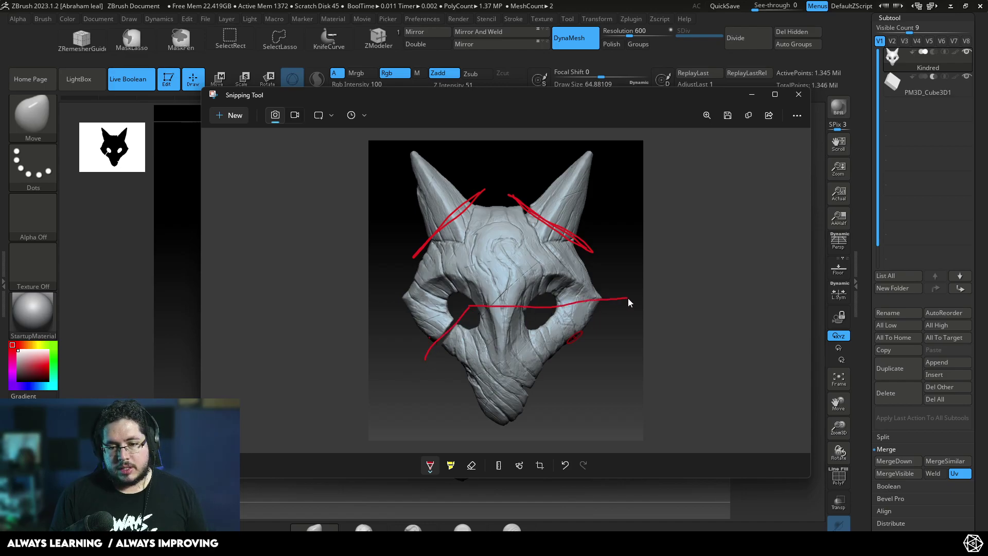
pyautogui.press('ctrl+z')
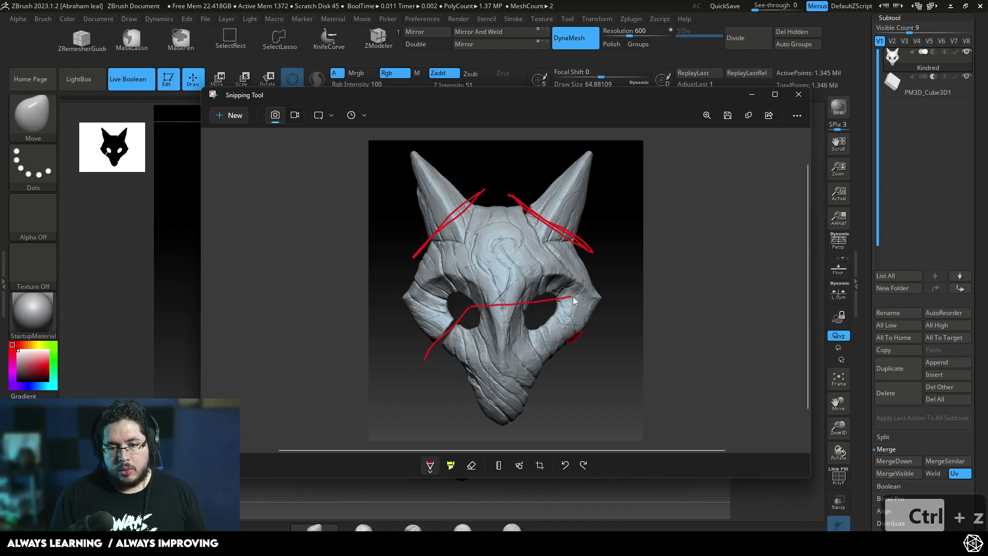
pyautogui.press('ctrl+z')
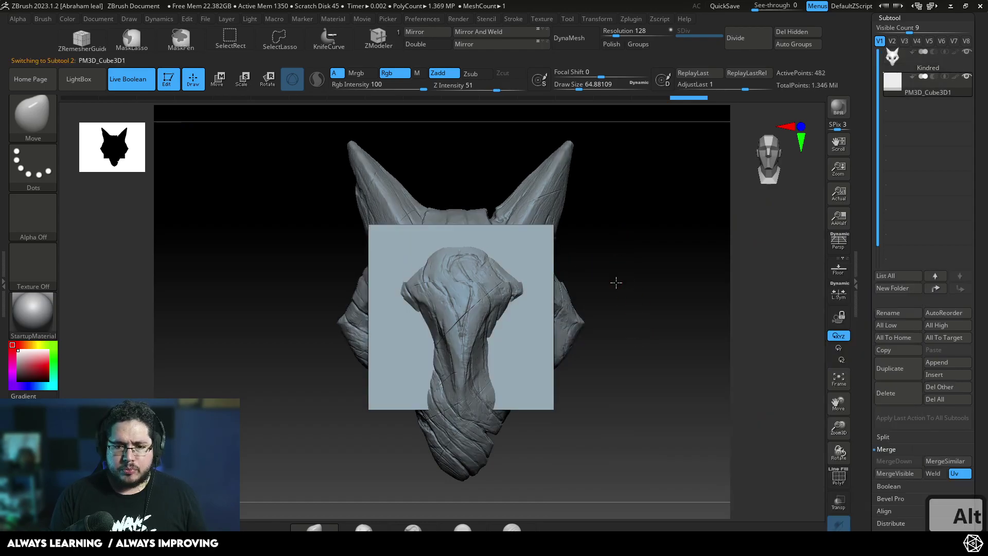
# Move the cube over the horns and subtract it with Live Boolean to leave the hornless face
pyautogui.press('w')
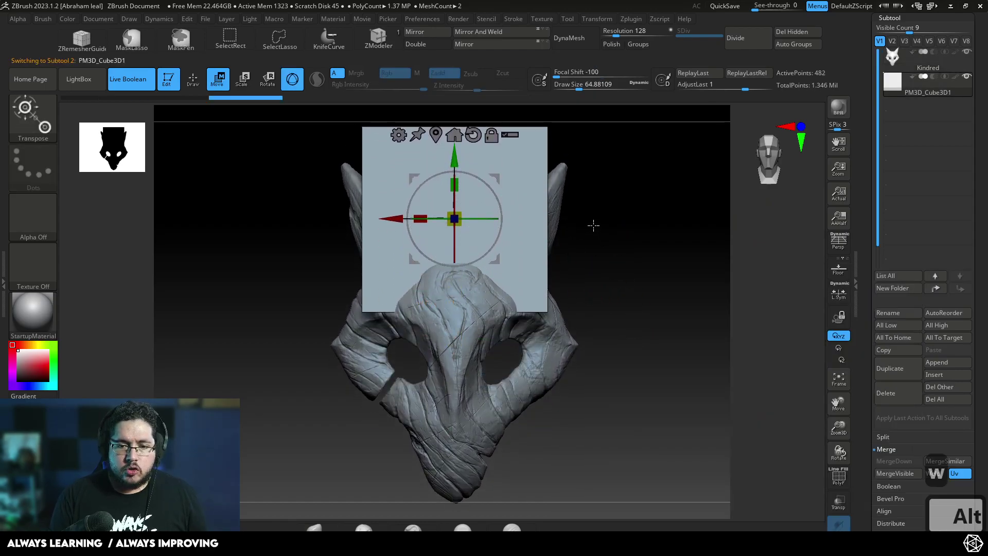
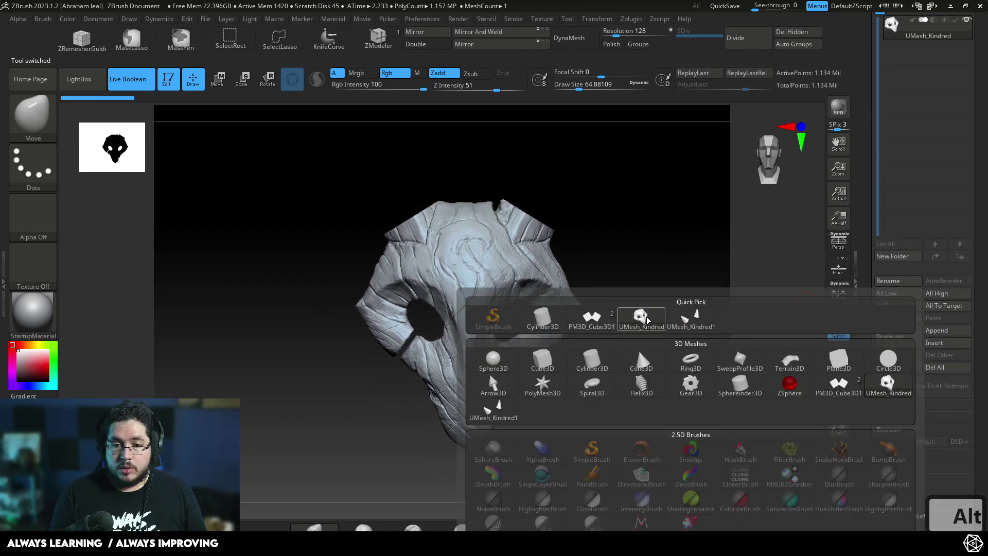
# Append PM3D_Cube3D1 to UMesh_Kindred and tilt it over the mask's upper half as a cutter
pyautogui.press('w')
pyautogui.press('ctrl+z')
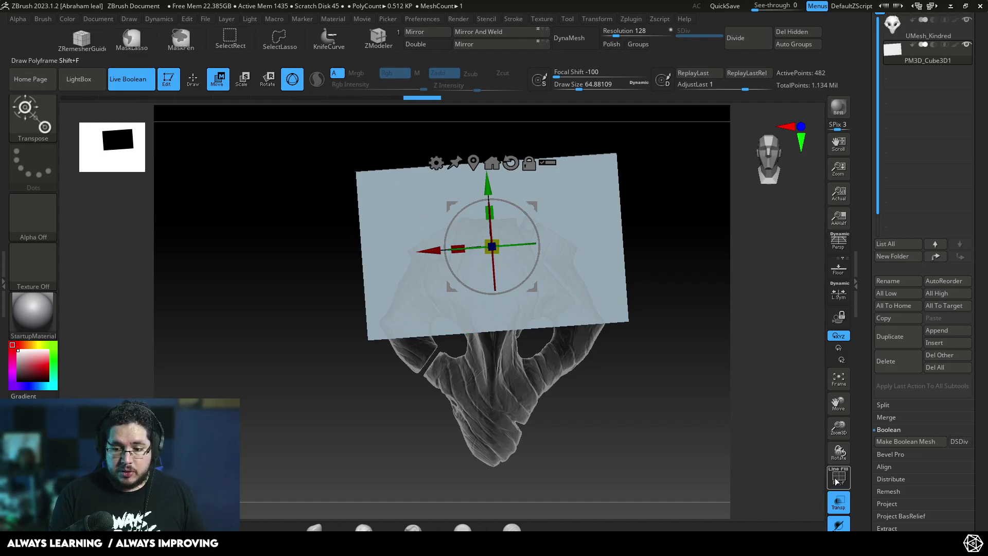
# Switch to ZModeler with polyframe shown and remove edge loops to simplify the cutter cube's grid
pyautogui.press('q')
pyautogui.write('bmv')
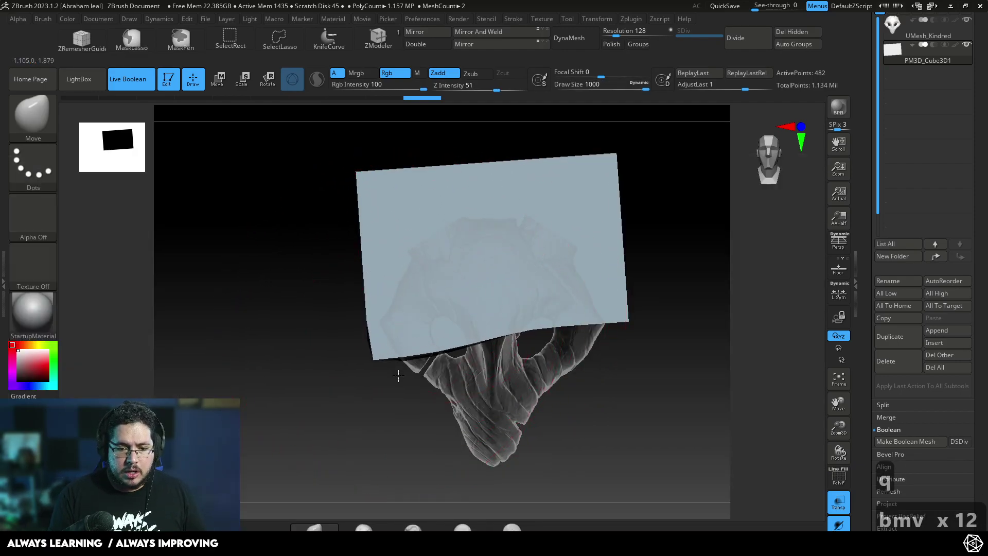
pyautogui.press('ctrl+z')
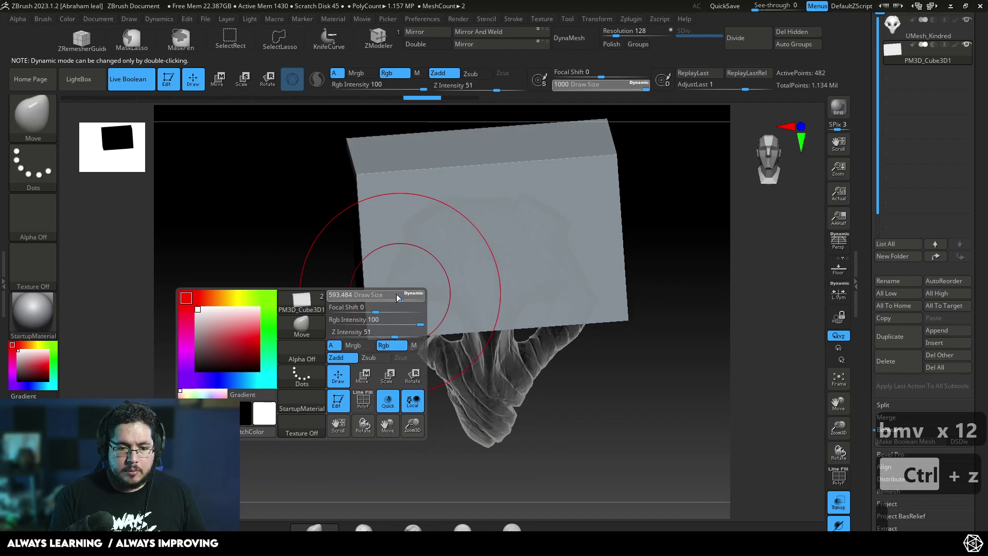
pyautogui.press('ctrl+z')
pyautogui.press('ctrl+z')
pyautogui.press('ctrl+z')
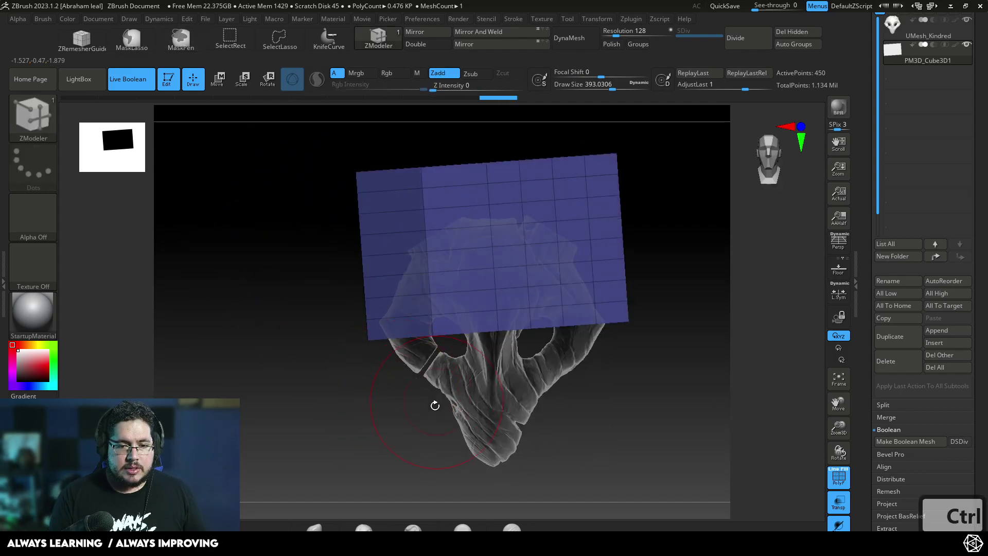
# Try bending masked parts of the block around the brow, undo it, and reselect UMesh_Kindred
pyautogui.press('w')
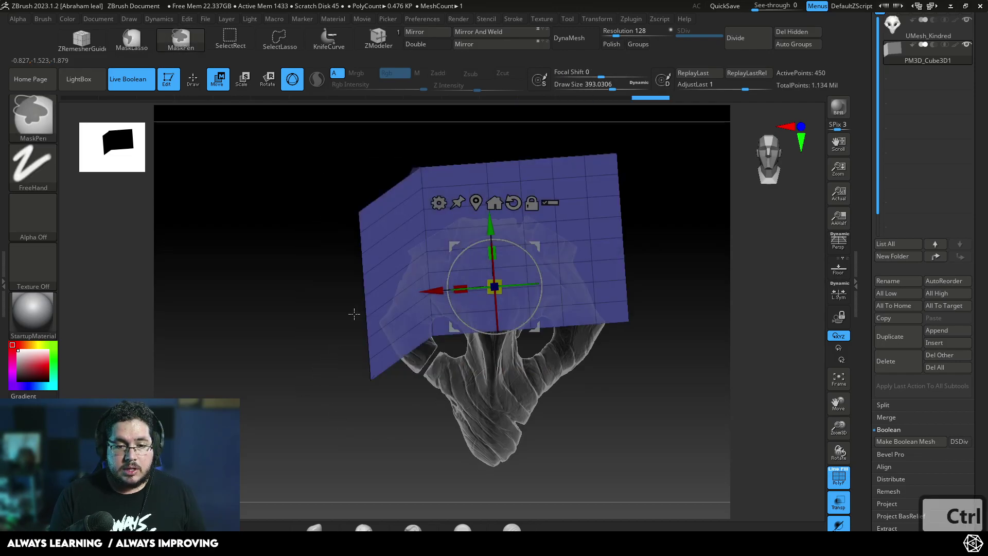
pyautogui.press('ctrl+z')
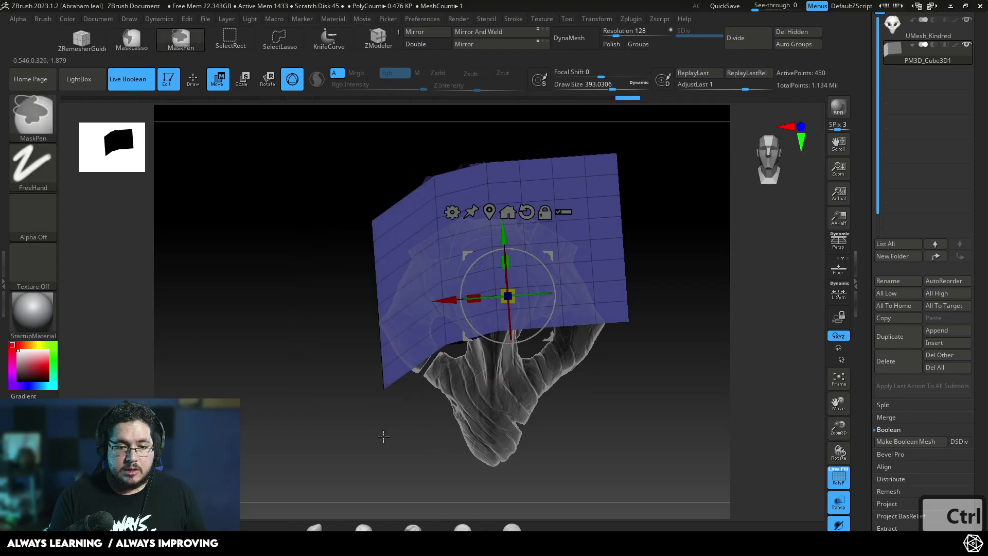
pyautogui.press('ctrl+z')
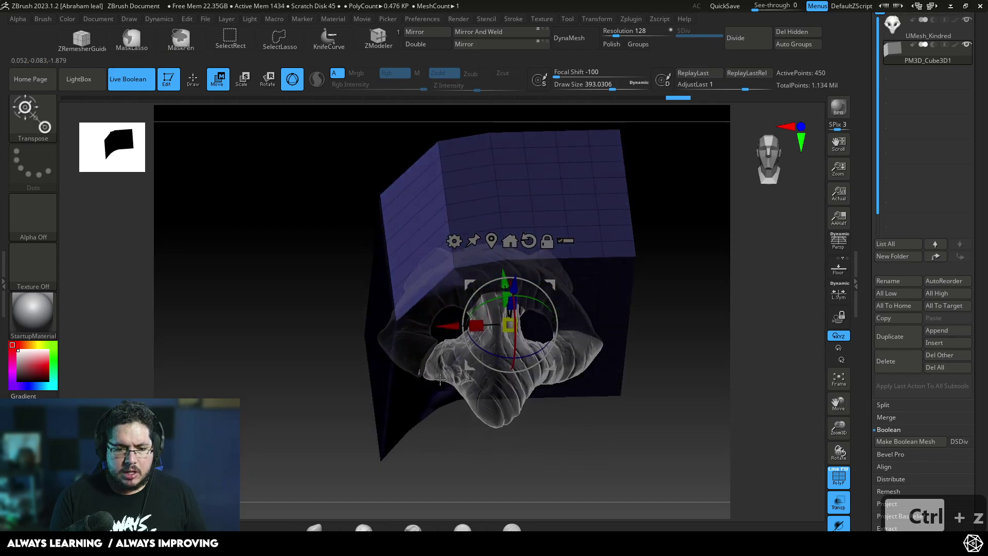
pyautogui.press('ctrl+z')
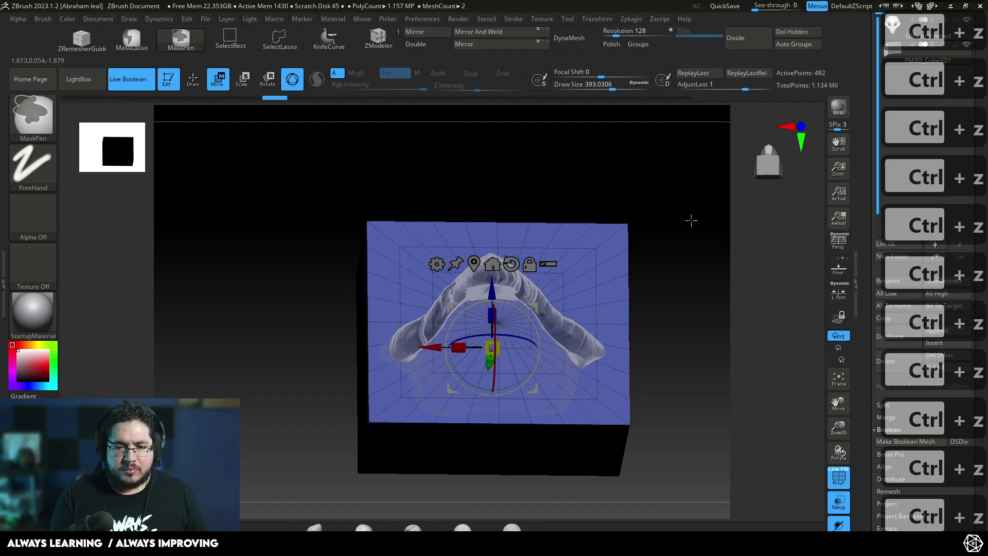
pyautogui.press('ctrl+z')
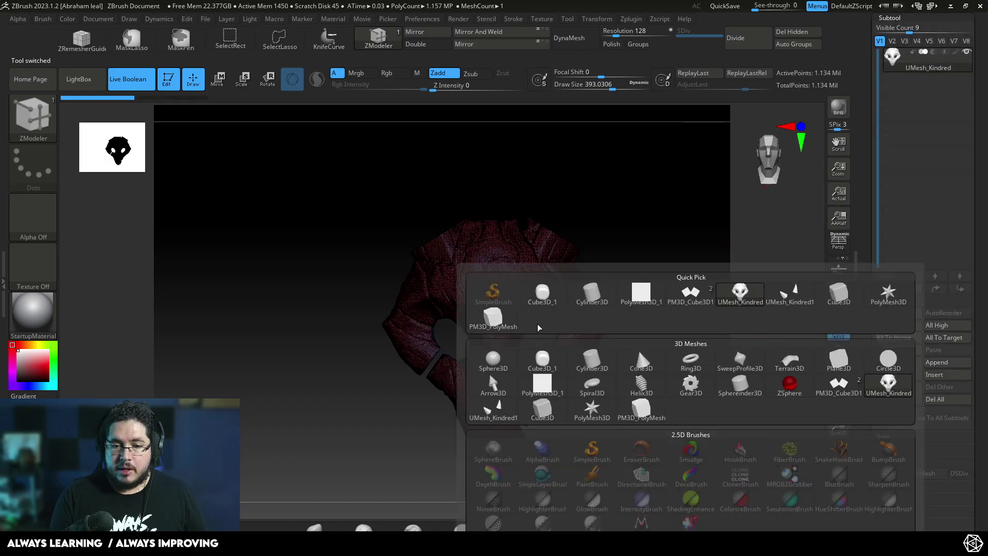
# Append PM3D_PolyMesh3D_2 and move the plane over the mask's right side
pyautogui.press('w')
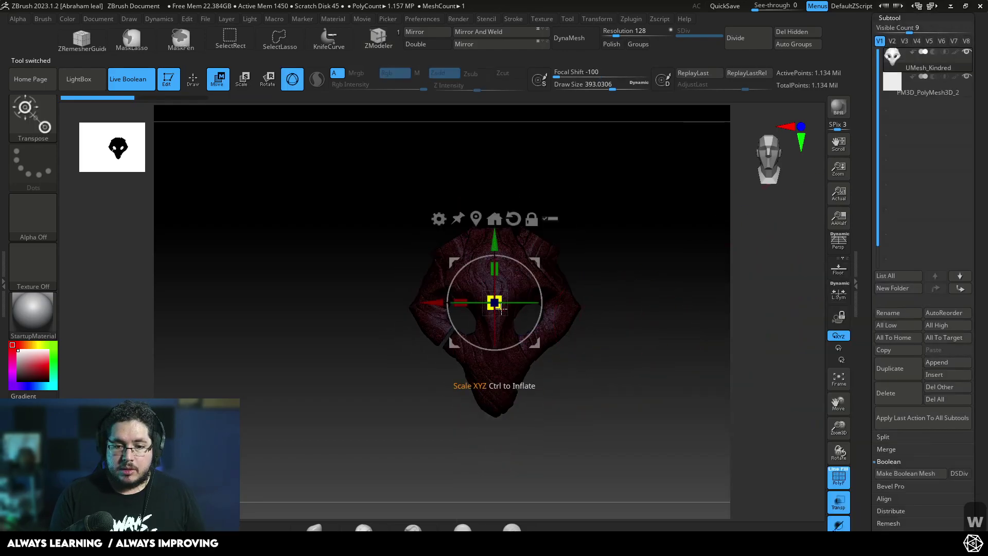
pyautogui.press('ctrl+z')
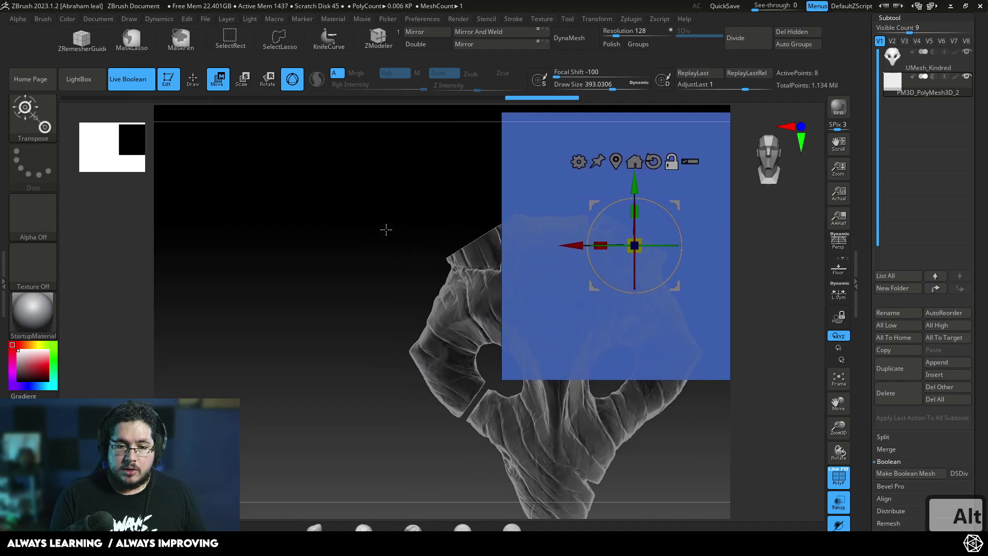
# Scale and position the PolyMesh3D plane with Gizmo3D, masking part of the block
pyautogui.press('q')
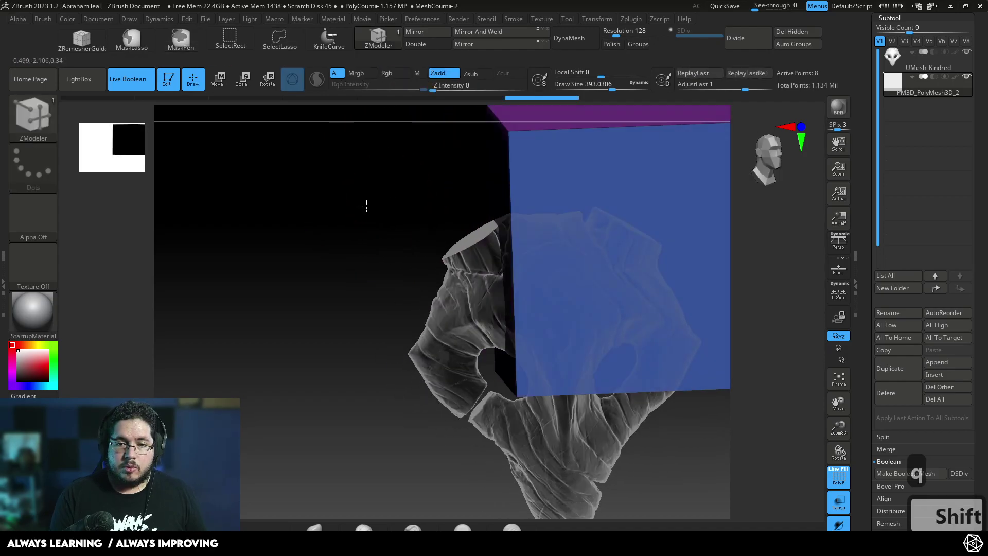
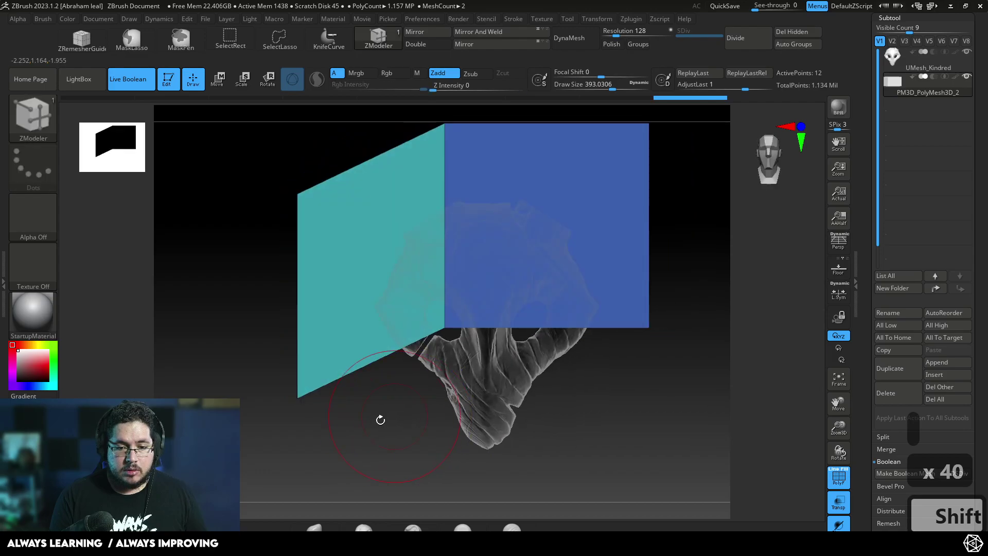
pyautogui.press('ctrl+z')
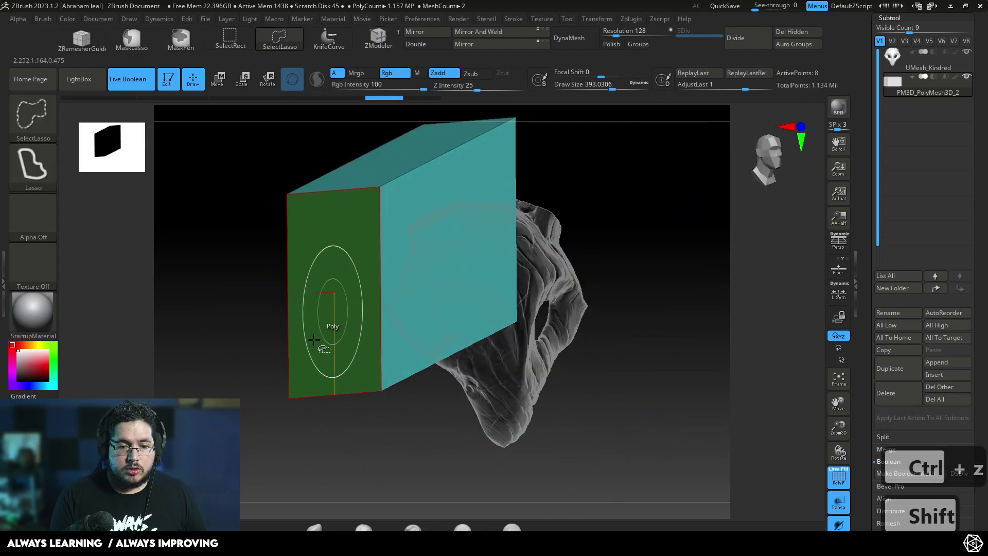
pyautogui.press('ctrl+z')
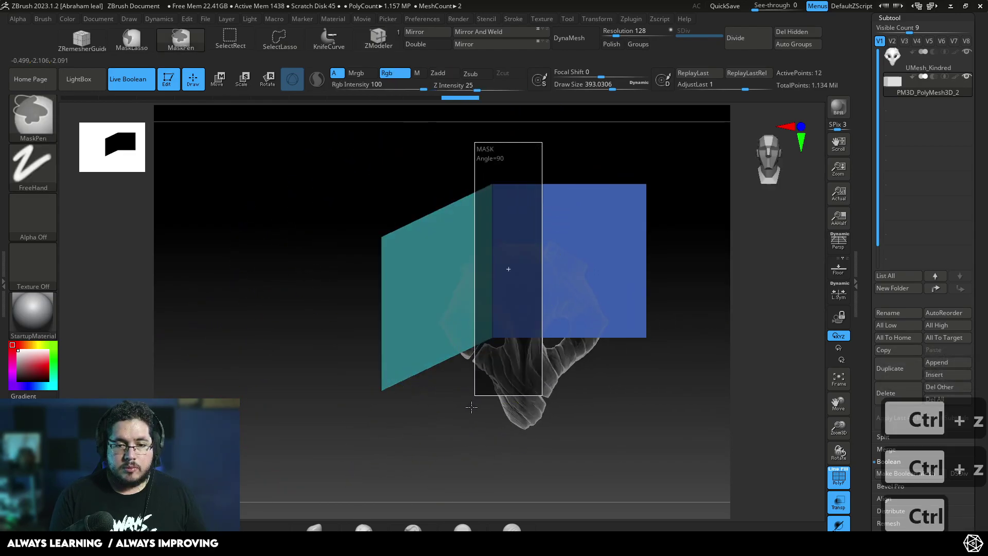
pyautogui.press('ctrl+z')
pyautogui.press('w')
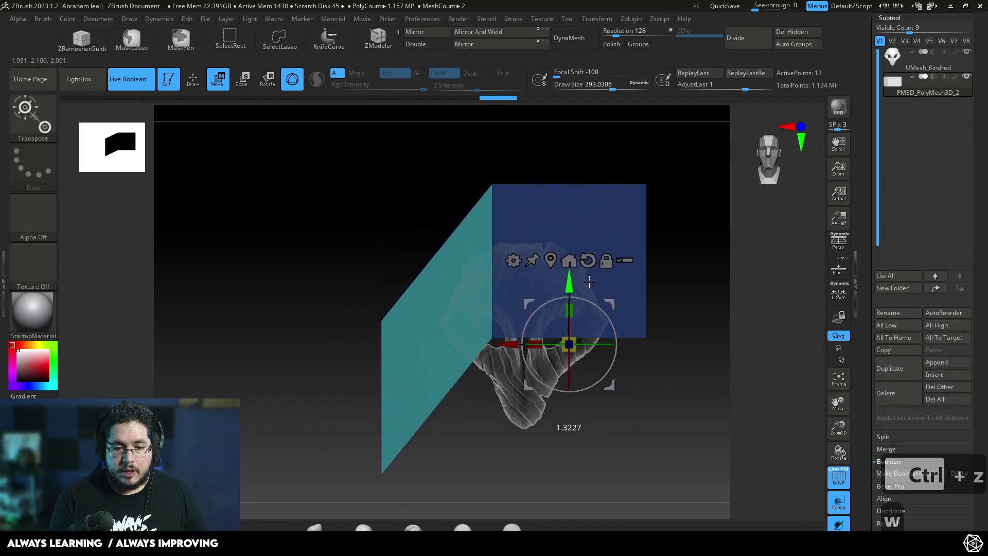
# Extend the plane's polygons with ZModeler so it slants diagonally around the snout
pyautogui.press('q')
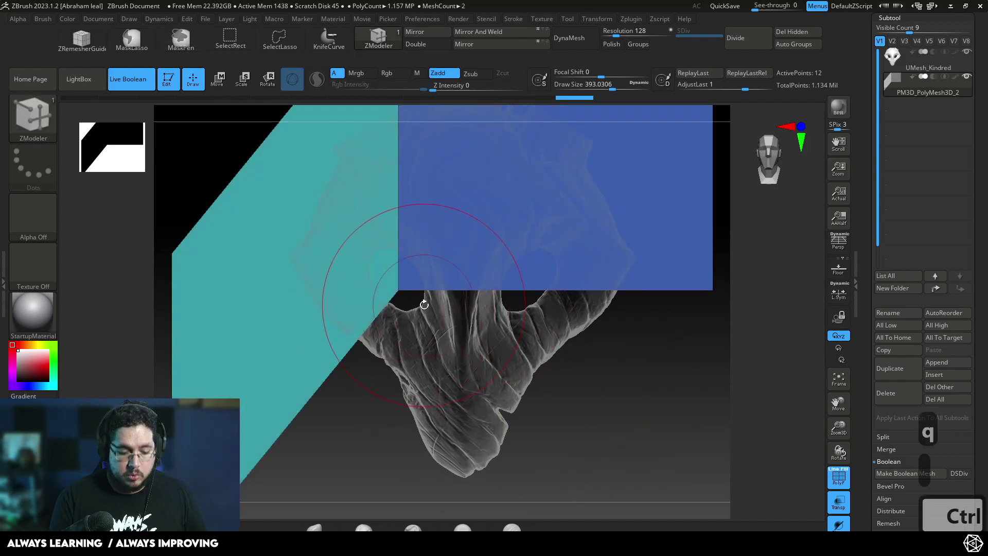
pyautogui.write('mv')
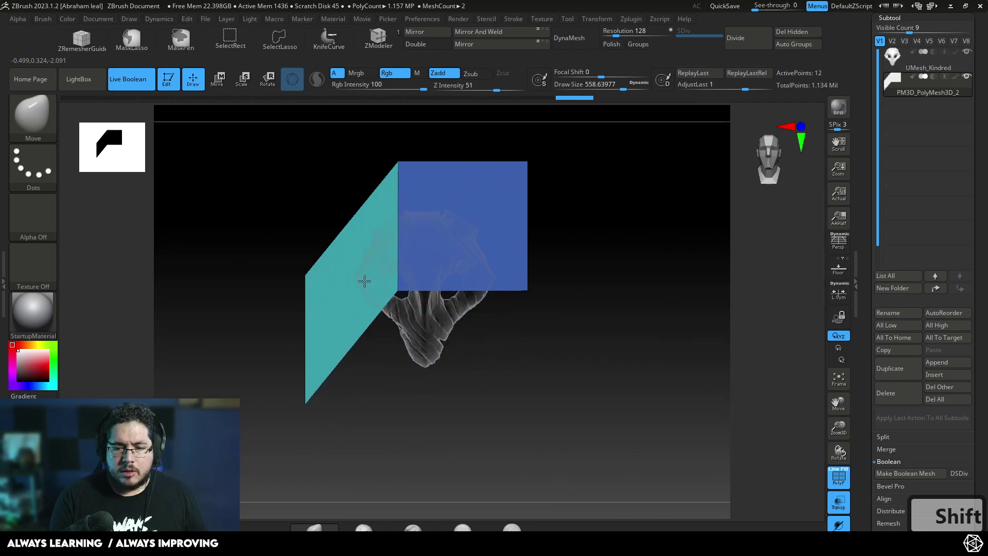
pyautogui.press('ctrl+z')
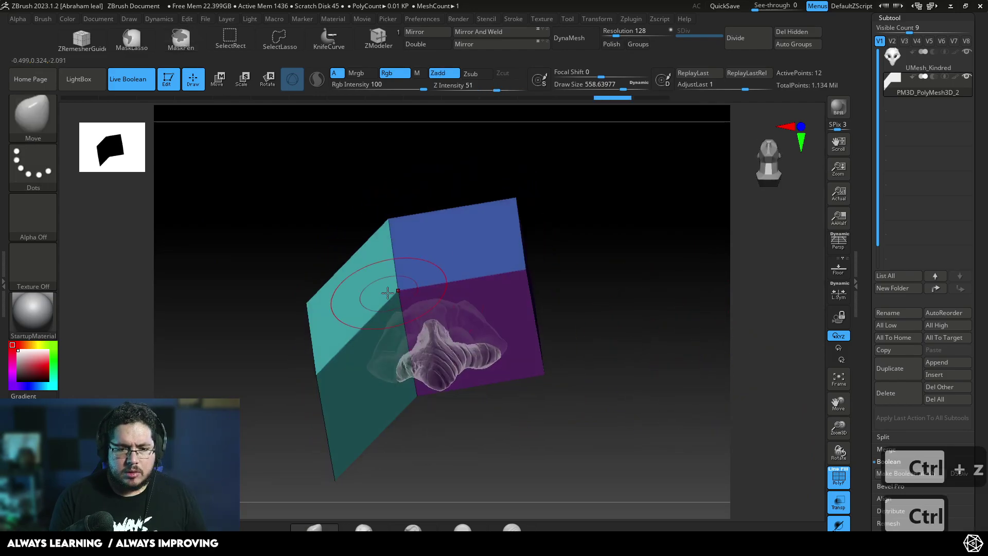
# Make the Boolean Mesh from the cutters and split it into horn, upper plate and lower plate subtools
pyautogui.press('ctrl+z')
pyautogui.press('ctrl+z')
pyautogui.press('ctrl+z')
pyautogui.press('ctrl+shift+z')
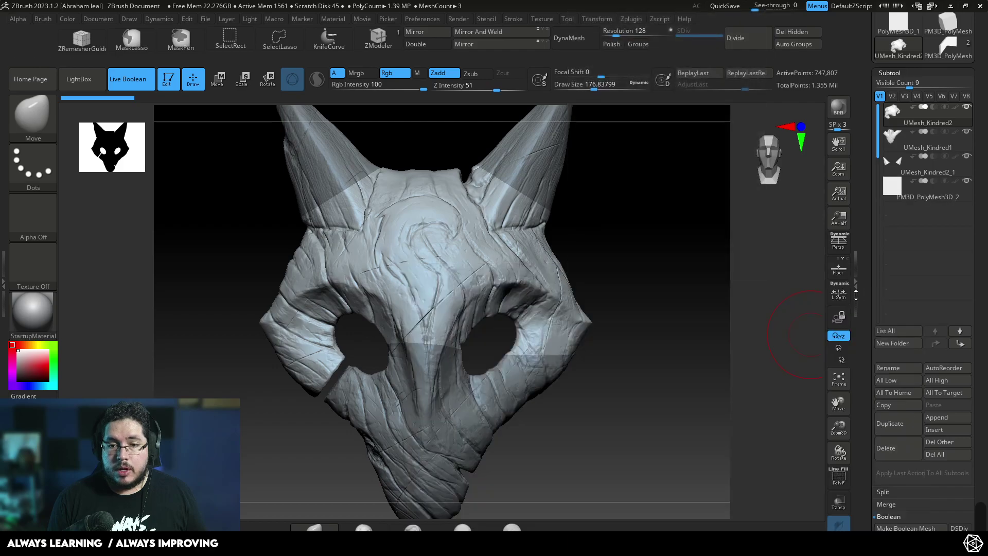
# Move the upper and lower plates apart and taper a new plane into a trapezoid cutout shape
pyautogui.press('w')
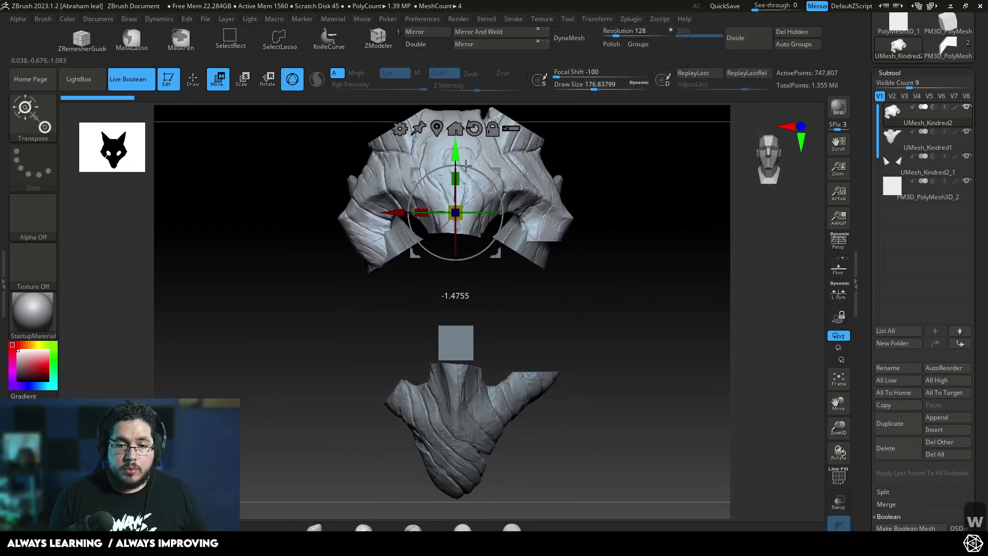
pyautogui.press('ctrl+z')
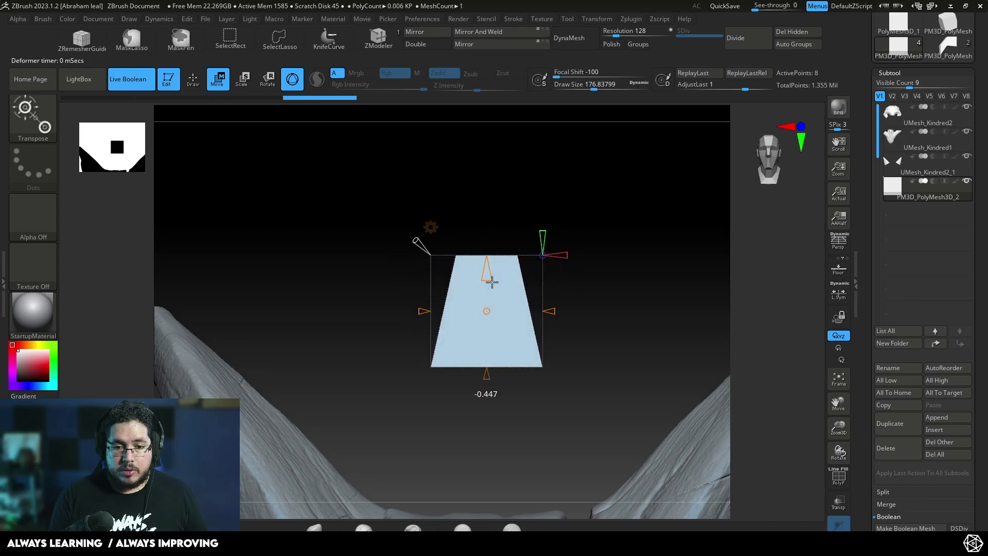
# Reposition the tapered trapezoid cutter on the mask and duplicate it as a second subtool
pyautogui.press('ctrl+z')
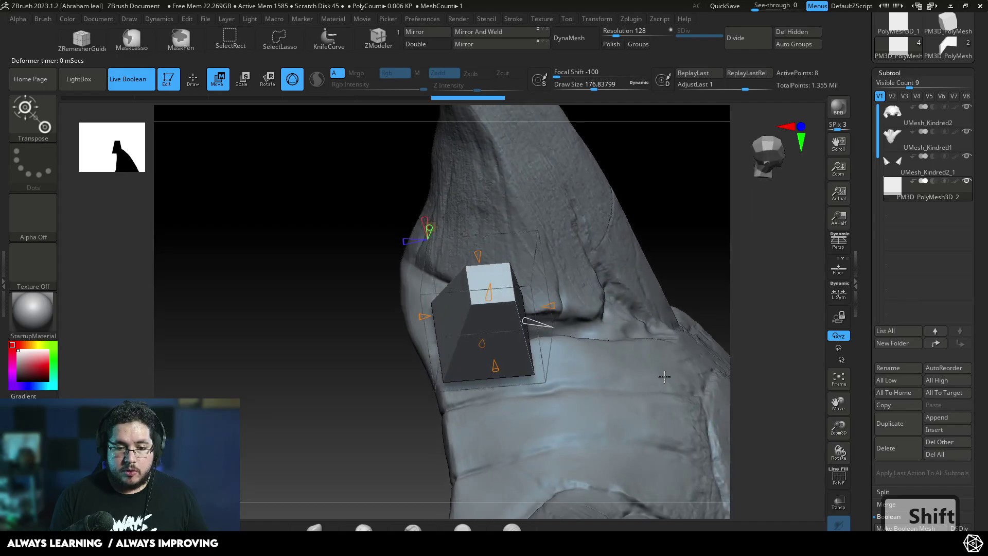
pyautogui.press('q')
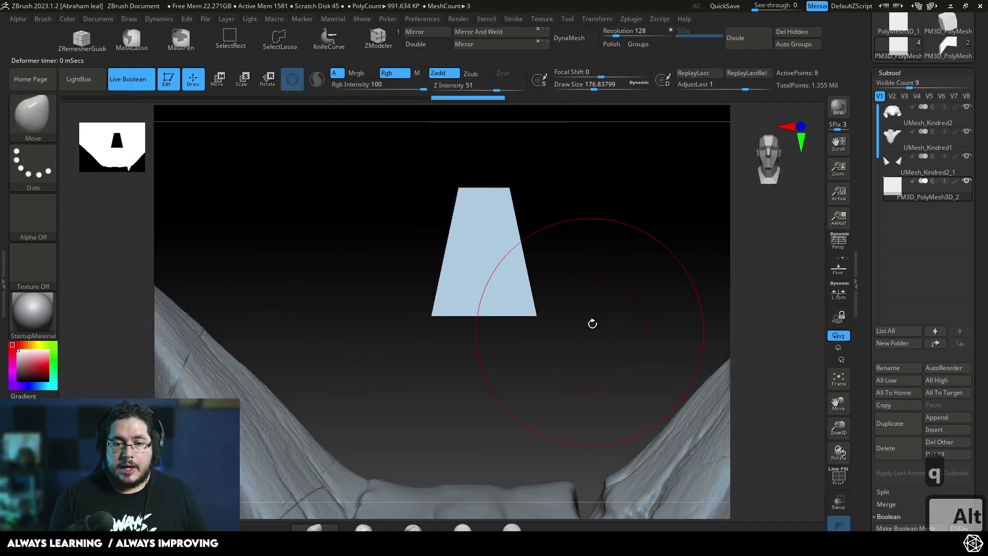
pyautogui.press('w')
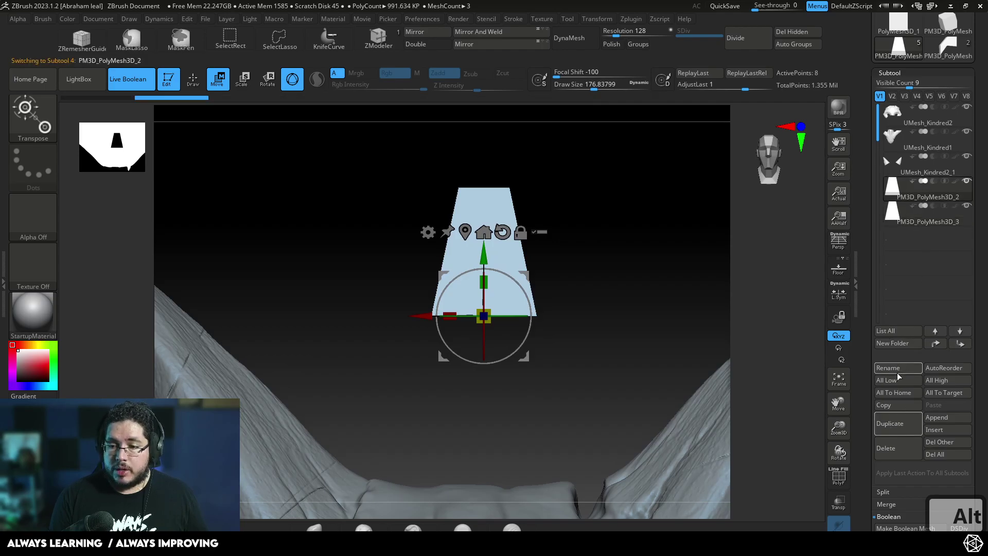
# Rename the first tapered cutter subtool to 'positive'
pyautogui.write('p')
pyautogui.press('Caps_Lock')
pyautogui.write('osit')
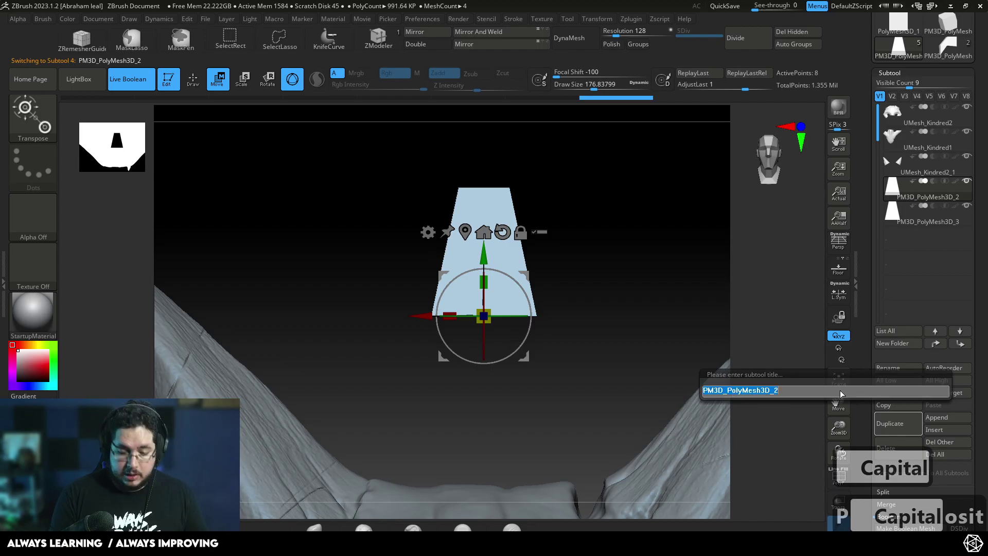
pyautogui.write("'")
pyautogui.press('BackSpace')
pyautogui.press('BackSpace')
pyautogui.write('s')
pyautogui.press('BackSpace')
pyautogui.press('BackSpace')
pyautogui.press('BackSpace')
pyautogui.write('ositie')
pyautogui.press('Return')
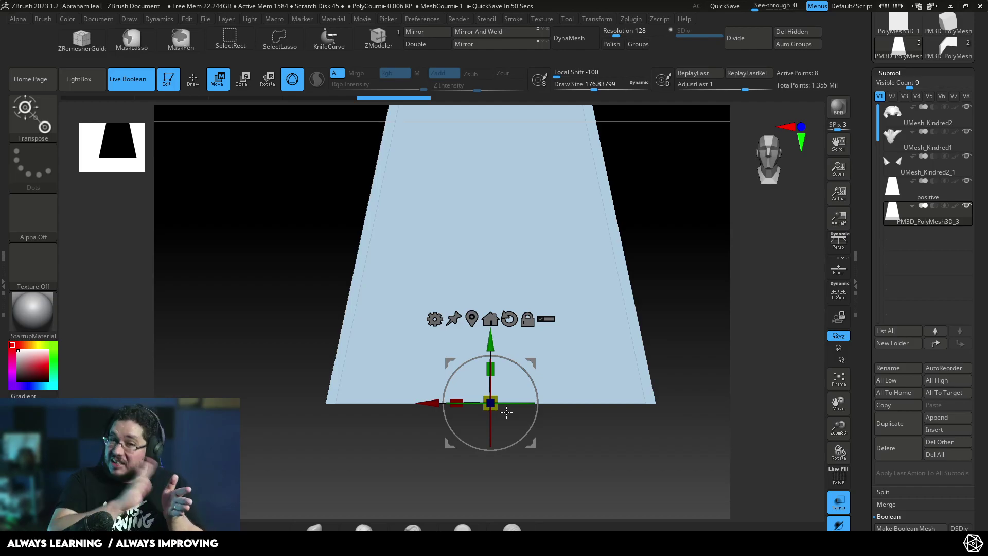
# Scale the cutter with Gizmo3D and rename the second copy to 'negative'
pyautogui.press('q')
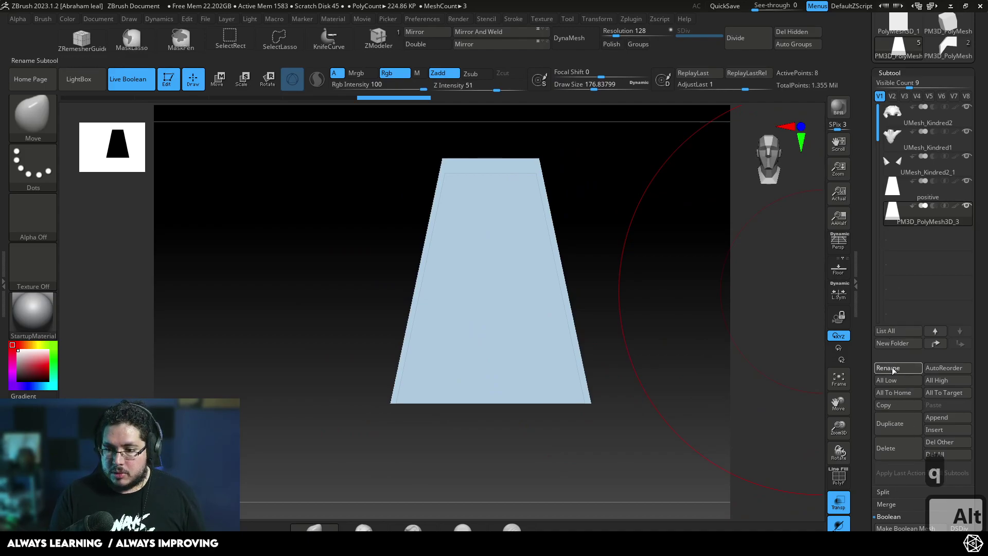
pyautogui.write('n')
pyautogui.press('BackSpace')
pyautogui.press('BackSpace')
pyautogui.write('gtive')
# Tilt and move the positive cutter into the horn joint of the upper plate with Live Boolean on
pyautogui.press('Return')
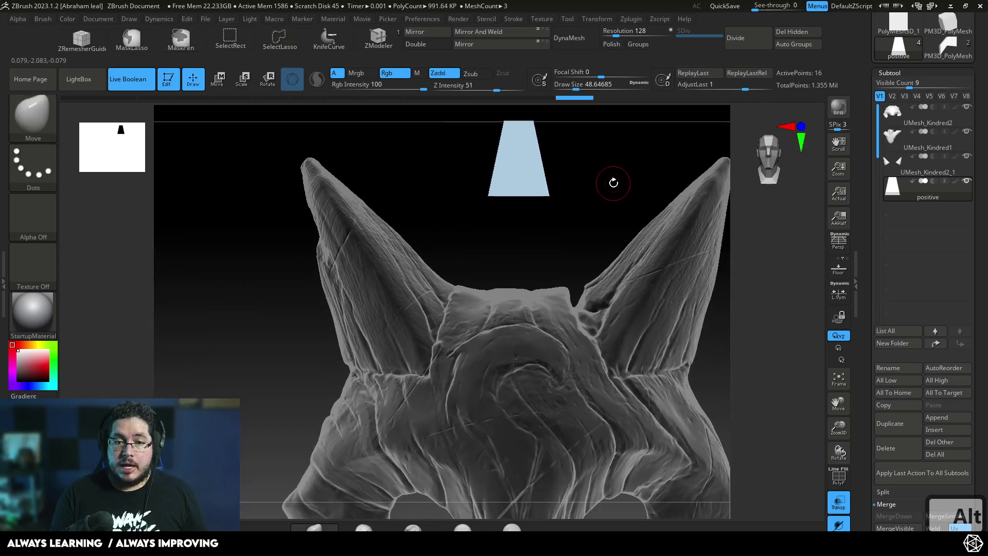
pyautogui.press('w')
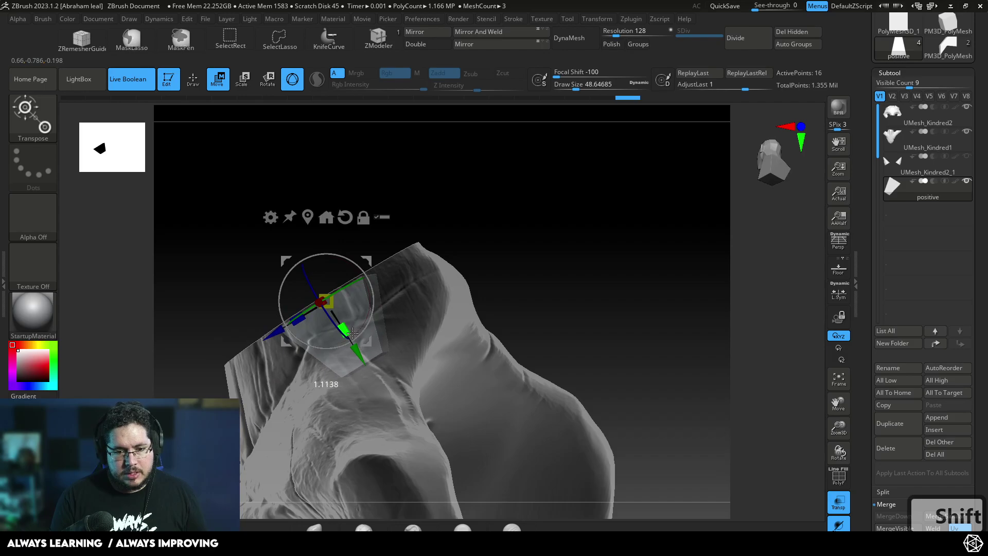
# Place a second cutter copy sunk into the upper rim at the opposite horn joint
pyautogui.press('q')
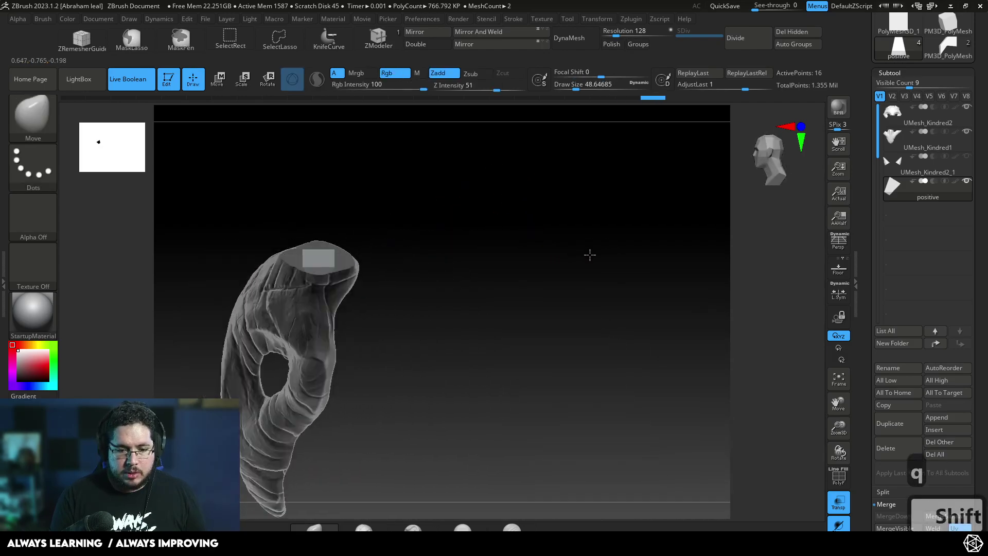
pyautogui.press('w')
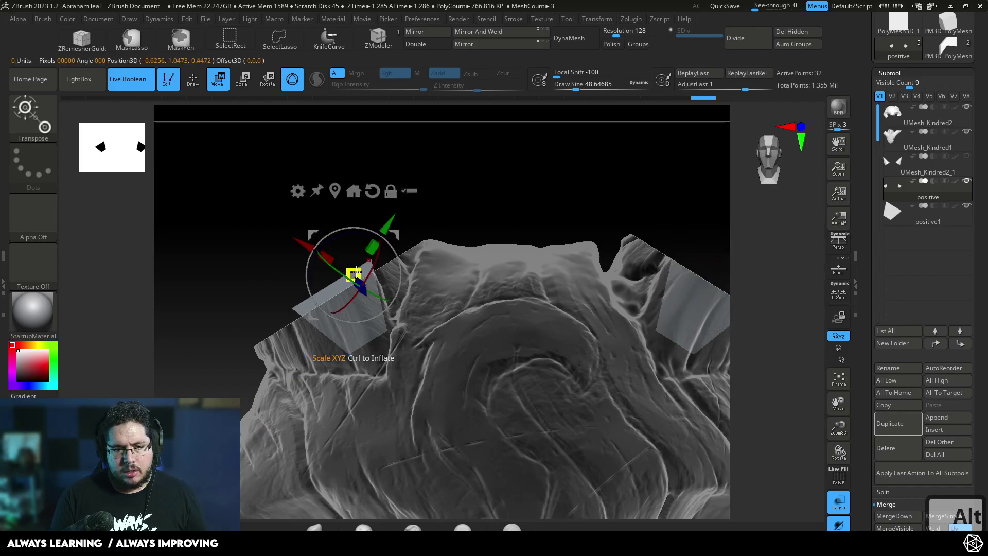
pyautogui.press('ctrl+z')
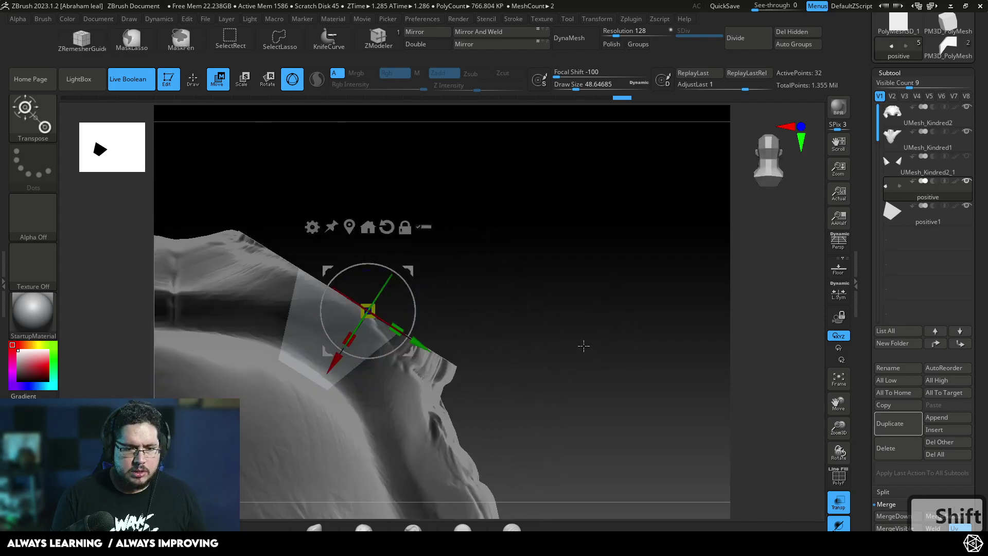
# Subtract the two cutter blocks from the upper plate to carve the horn sockets
pyautogui.press('q')
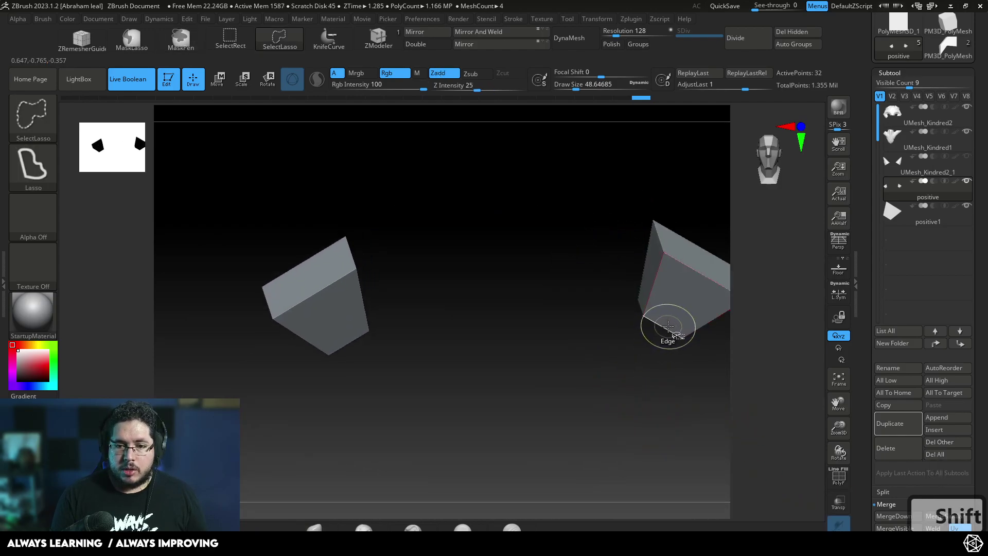
pyautogui.press('ctrl+z')
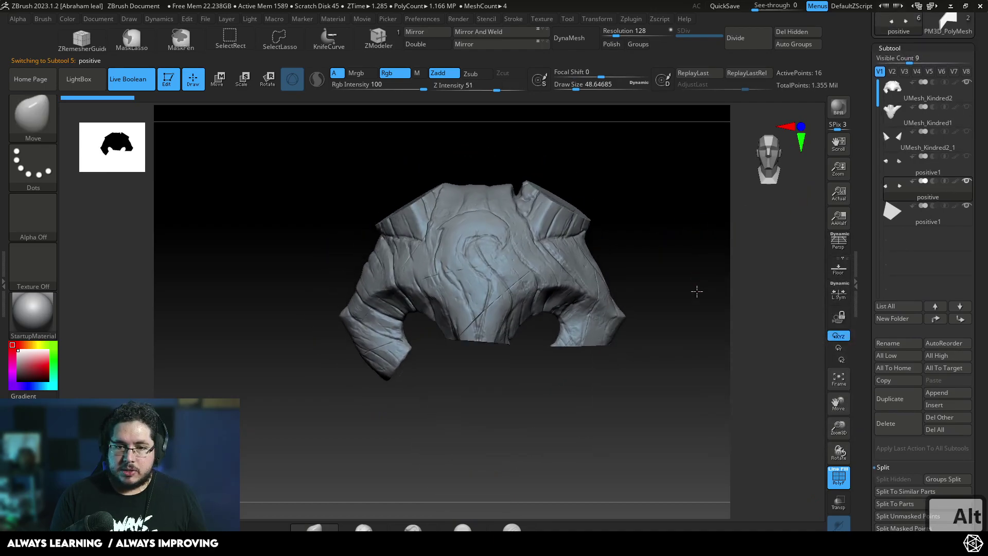
# Adjust the trapezoid cutter blocks so they sit inside both horn sockets
pyautogui.press('w')
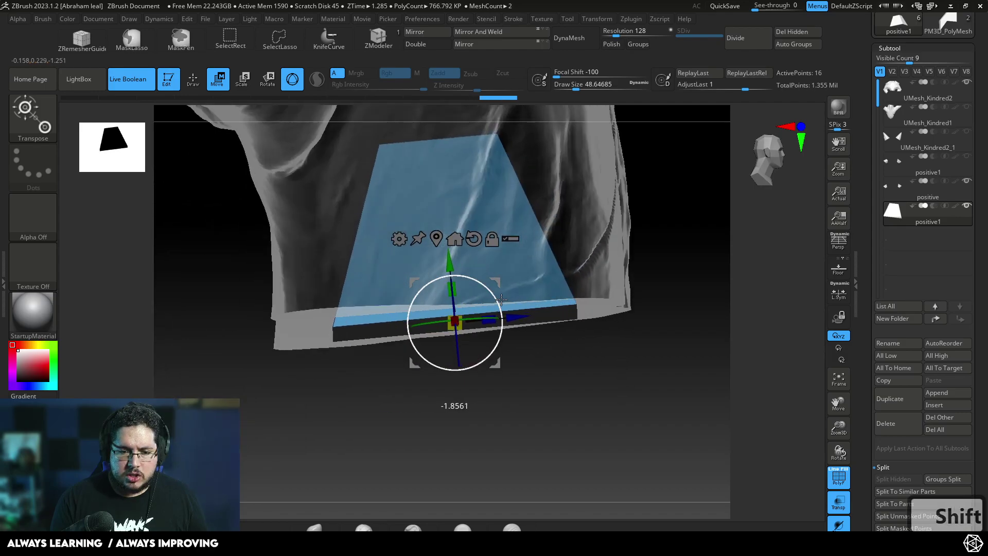
pyautogui.press('ctrl+z')
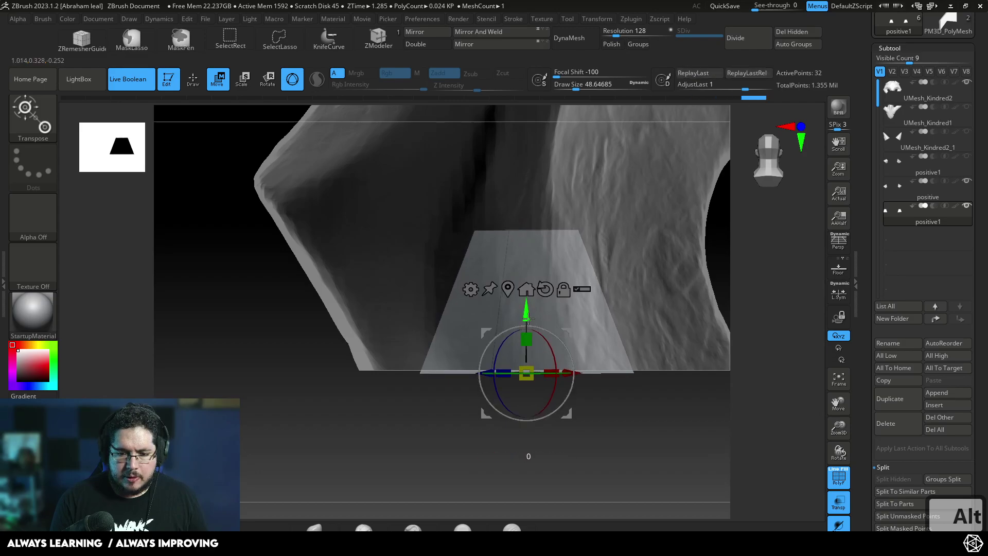
pyautogui.press('q')
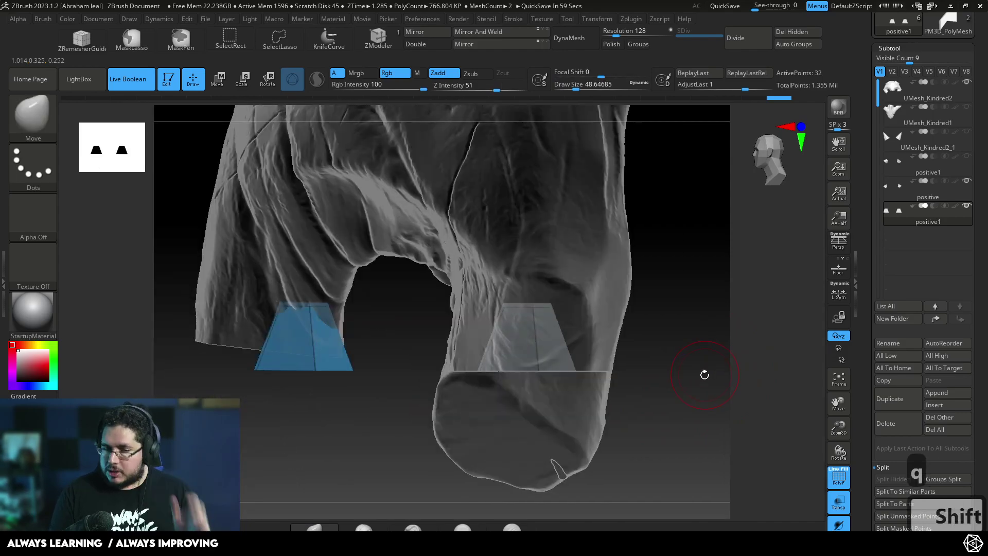
pyautogui.press('q')
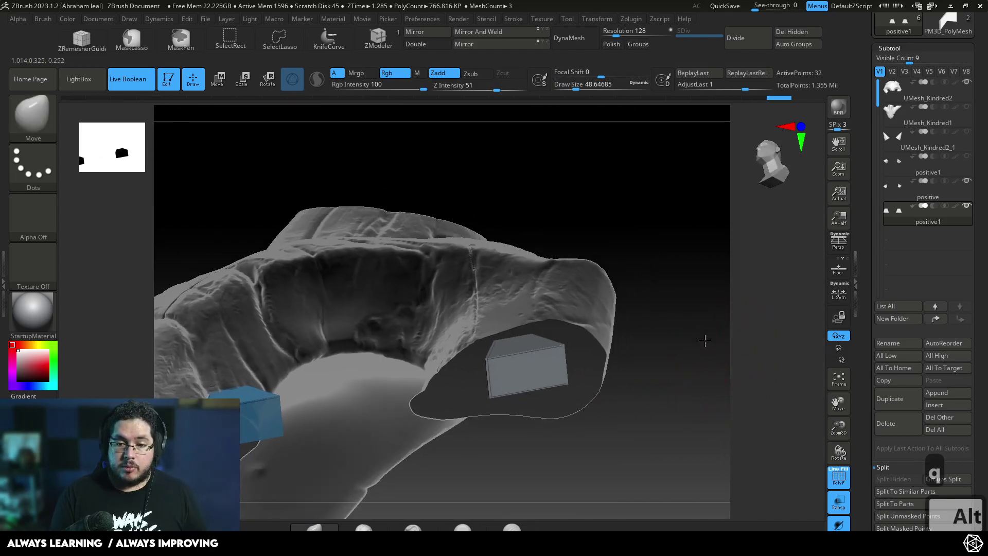
pyautogui.press('w')
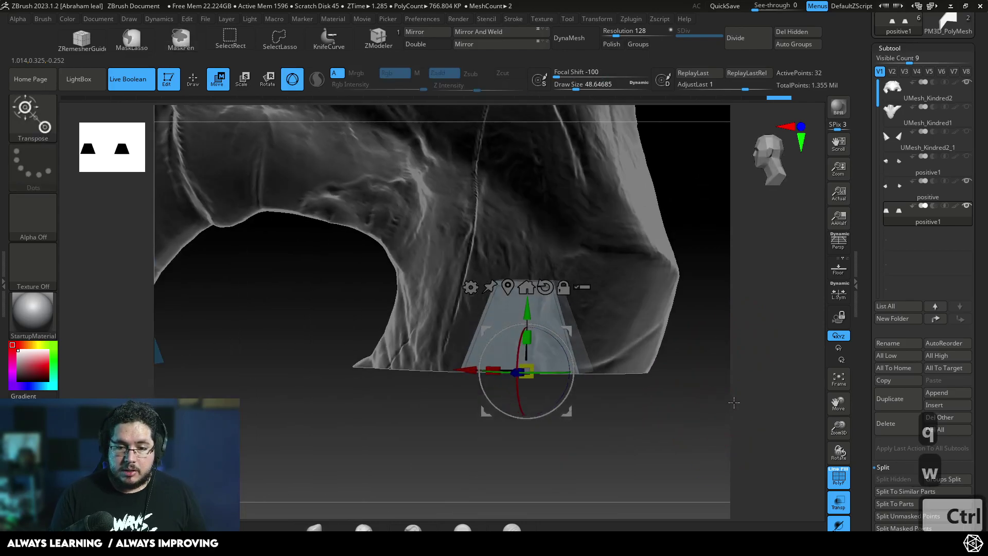
pyautogui.press('q')
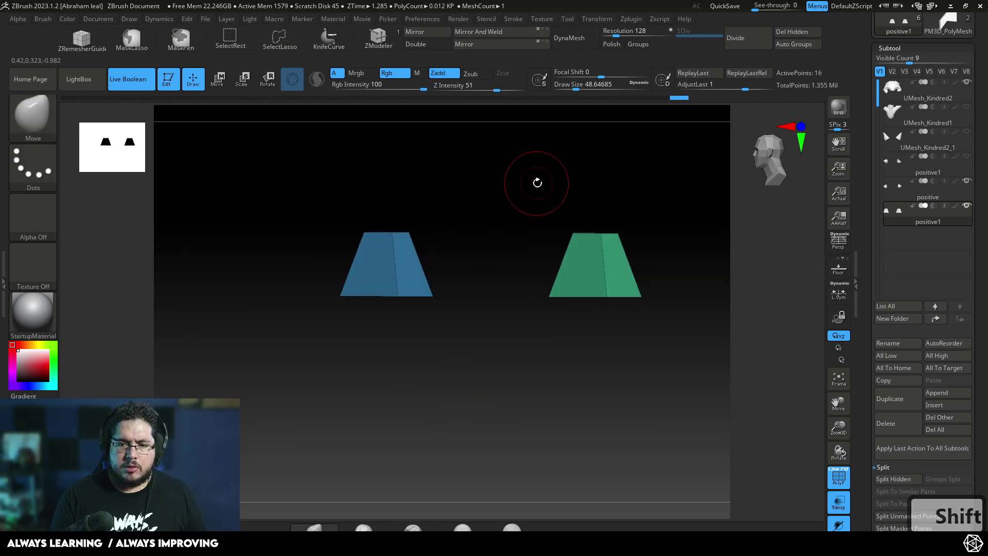
# Split the cutter mesh into separate subtools and delete the extra one
pyautogui.press('ctrl+w')
pyautogui.press('ctrl+w')
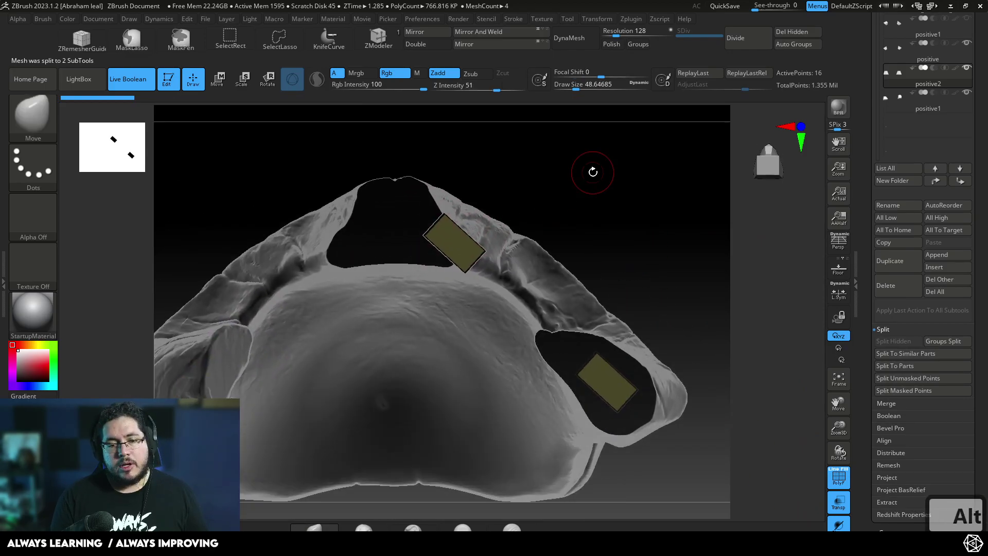
pyautogui.press('ctrl+z')
pyautogui.press('ctrl+z')
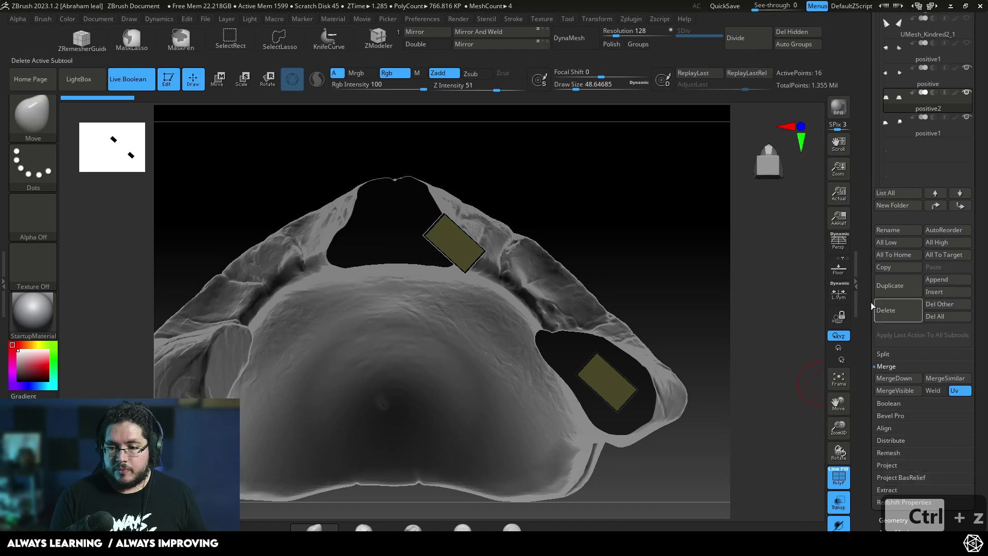
# Merge the cutter down and boolean it with the horns, leaving tapered pegs on both horn bases
pyautogui.press('ctrl+z')
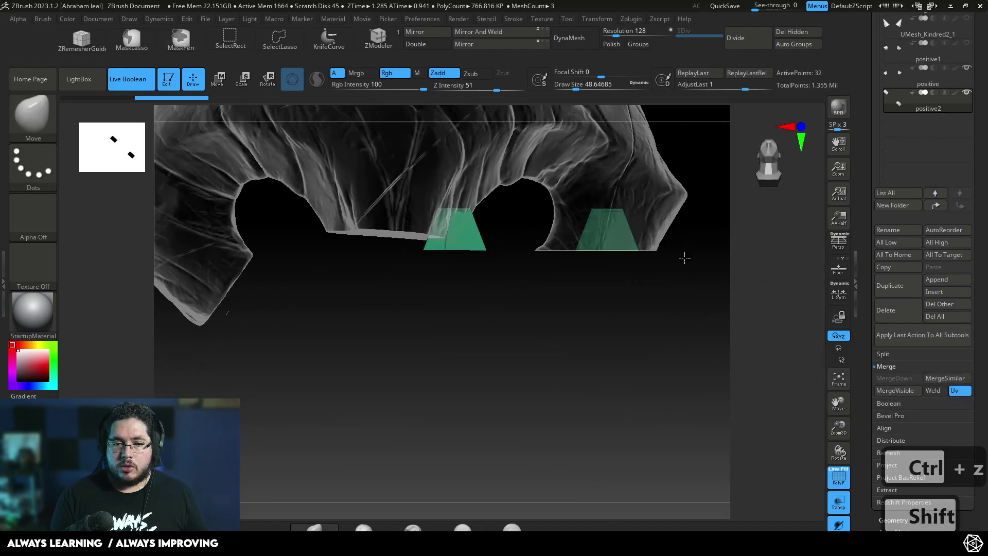
pyautogui.press('w')
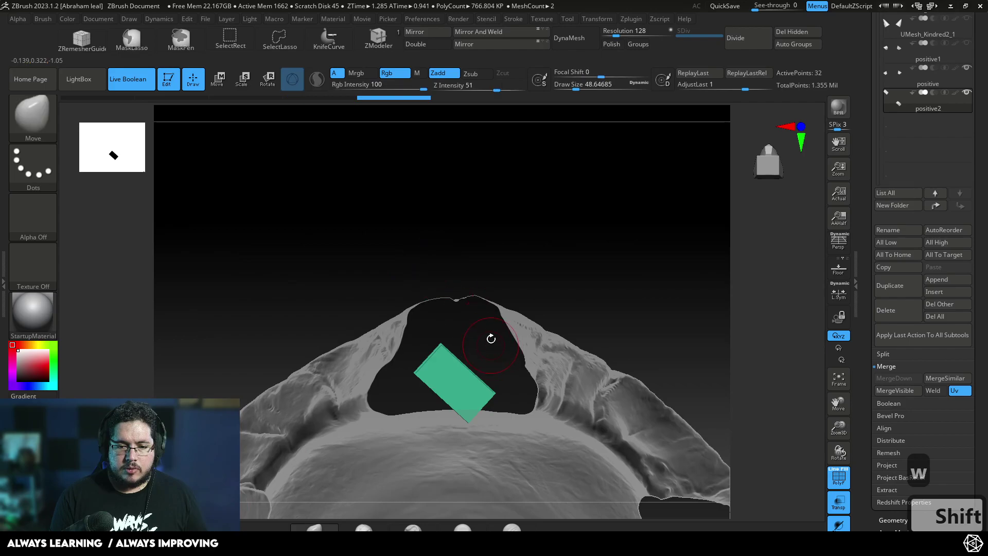
pyautogui.press('w')
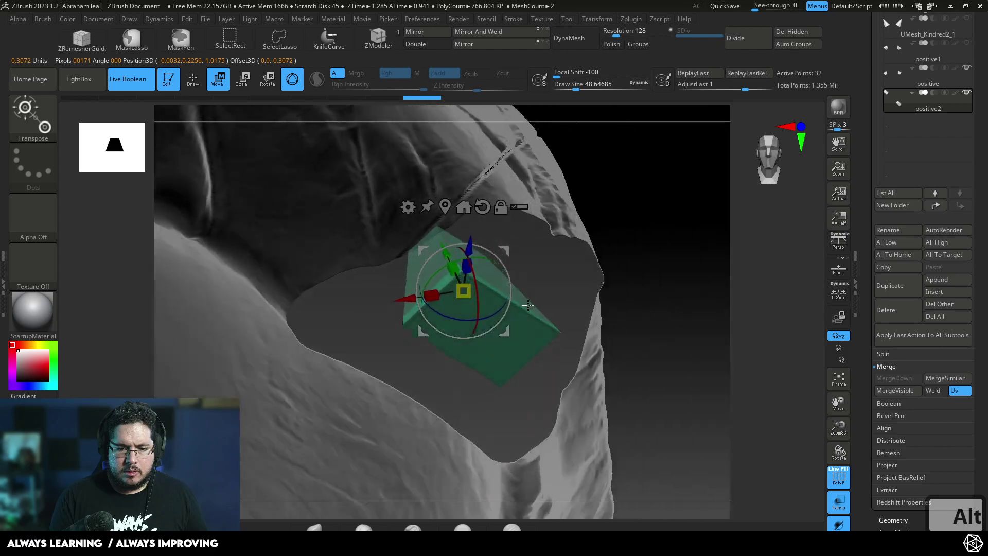
pyautogui.press('ctrl+z')
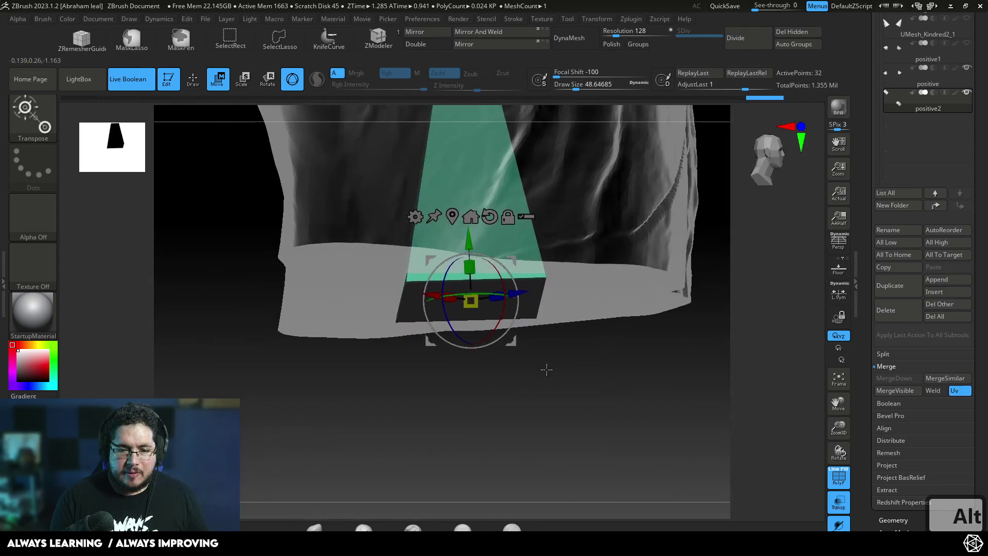
pyautogui.press('q')
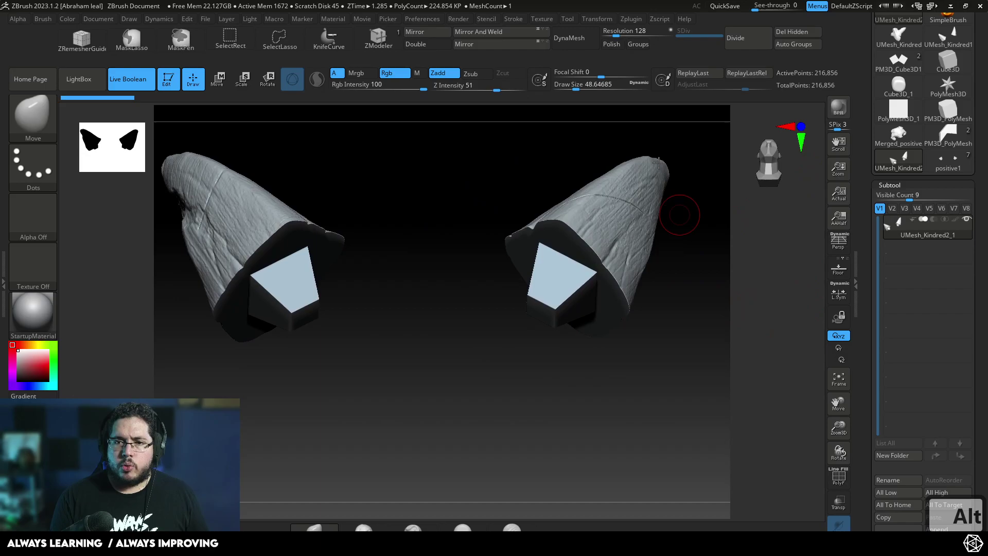
# Export both horns as an FBX named for Kindred horns into the Kindred assets folder
pyautogui.press('ctrl+z')
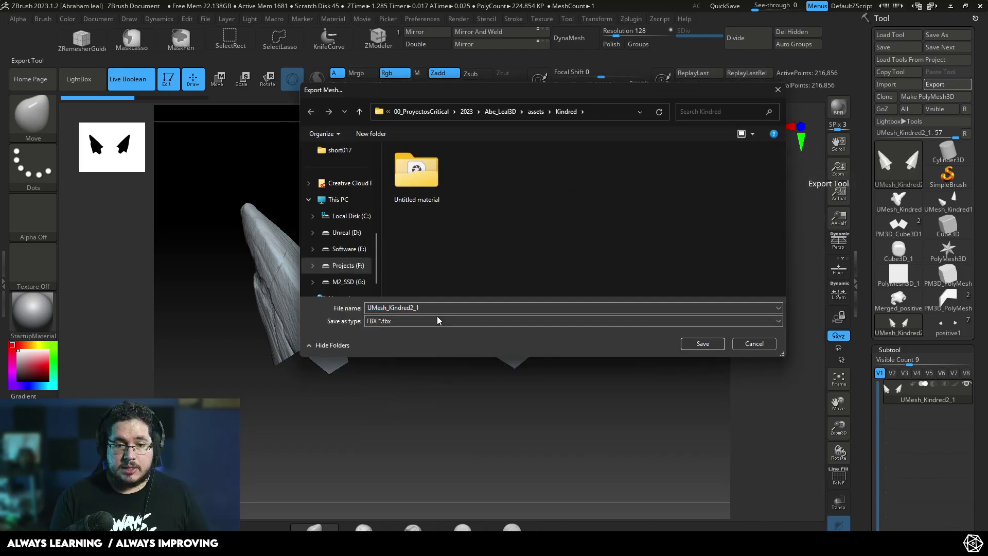
pyautogui.write('kdnre')
pyautogui.press('BackSpace')
pyautogui.write('ç')
pyautogui.press('BackSpace')
pyautogui.press('BackSpace')
pyautogui.press('BackSpace')
pyautogui.press('BackSpace')
pyautogui.press('BackSpace')
pyautogui.write('dredns')
pyautogui.press('Return')
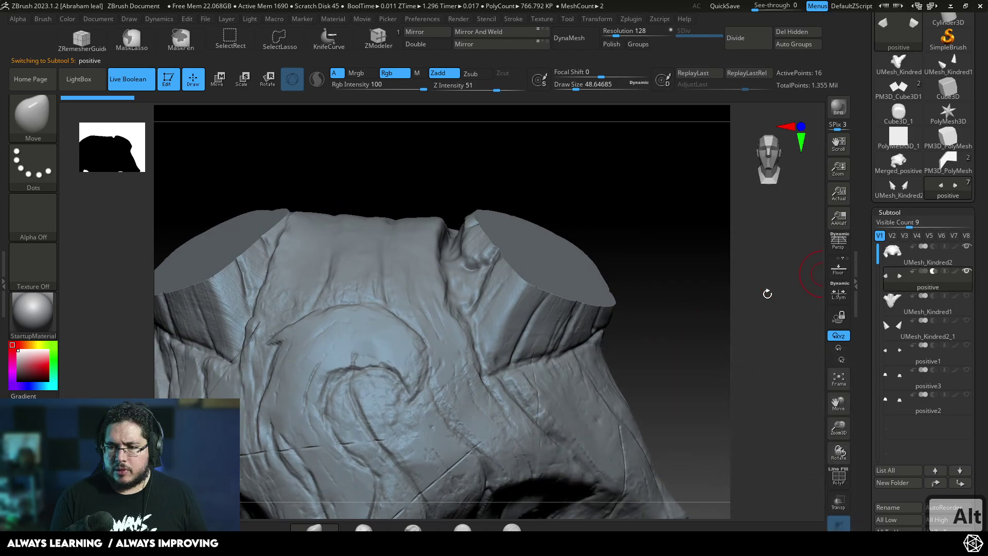
# Boolean-merge the upper plate with its recessed horn sockets and bring up its FBX export
pyautogui.press('w')
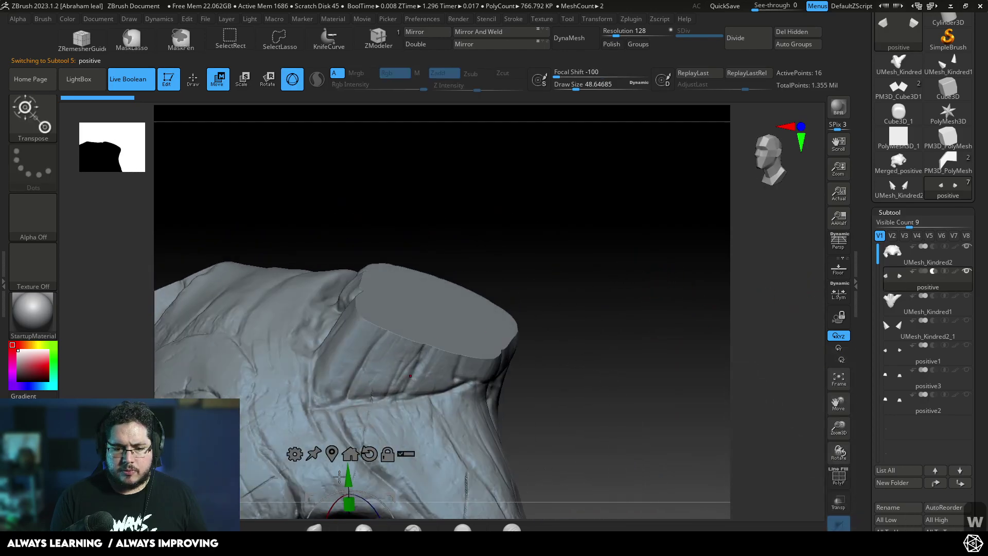
pyautogui.press('ctrl+z')
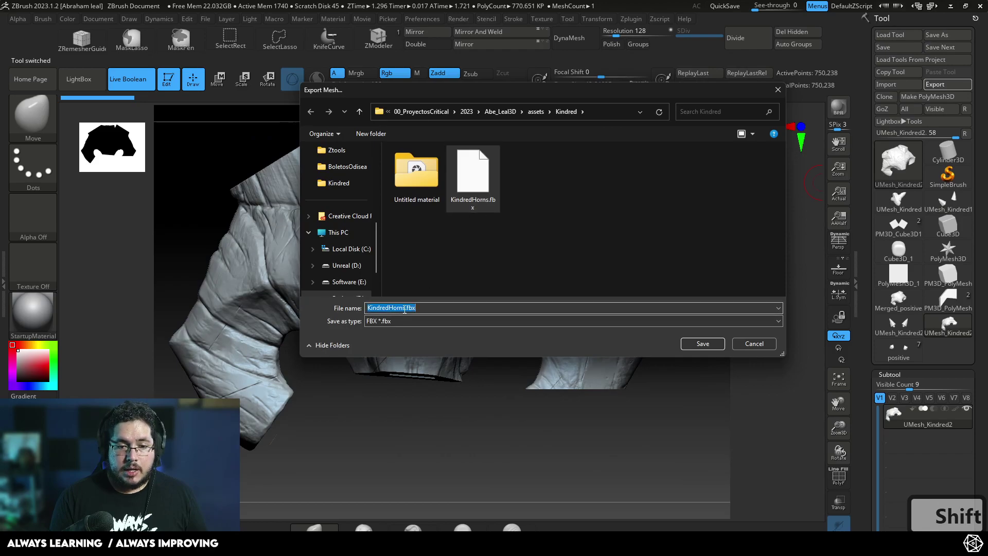
# Export the upper plate as KindredUpper.fbx to the Kindred folder
pyautogui.press('BackSpace')
pyautogui.press('BackSpace')
pyautogui.press('BackSpace')
pyautogui.press('BackSpace')
pyautogui.press('Caps_Lock')
pyautogui.write('pper')
pyautogui.press('Return')
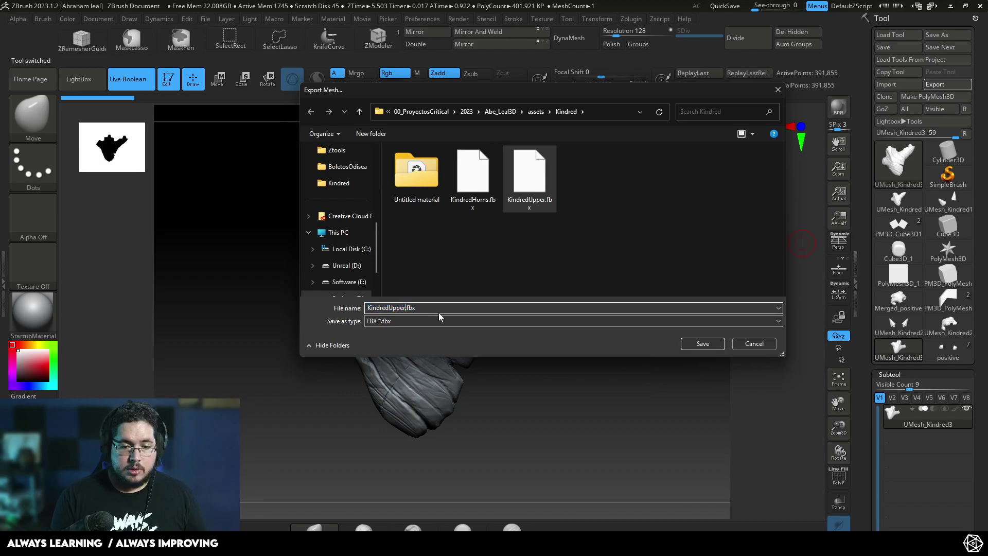
# Export the lower plate as KindredLower.fbx, then launch Blender
pyautogui.press('BackSpace')
pyautogui.press('BackSpace')
pyautogui.press('BackSpace')
pyautogui.press('BackSpace')
pyautogui.press('Caps_Lock')
pyautogui.write('lwer')
pyautogui.press('Return')
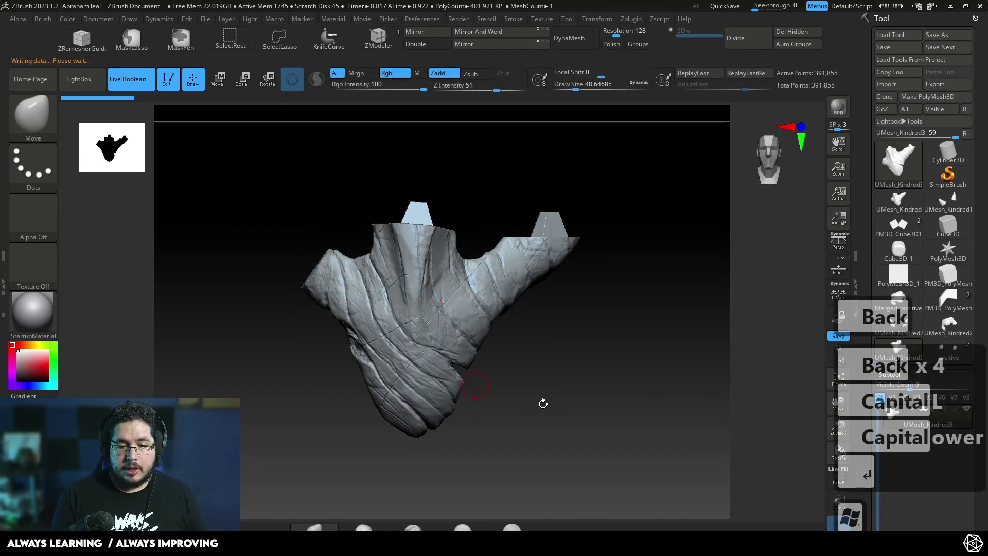
# Launch Blender, delete the default cube and drag in the horns, upper and lower plate FBX meshes
pyautogui.write('en')
pyautogui.press('Return')
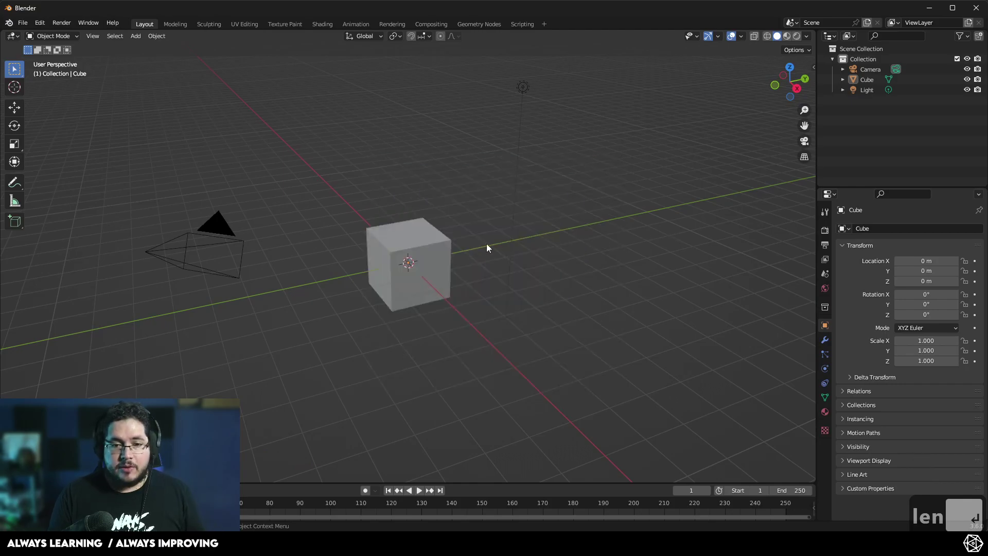
pyautogui.press('Delete')
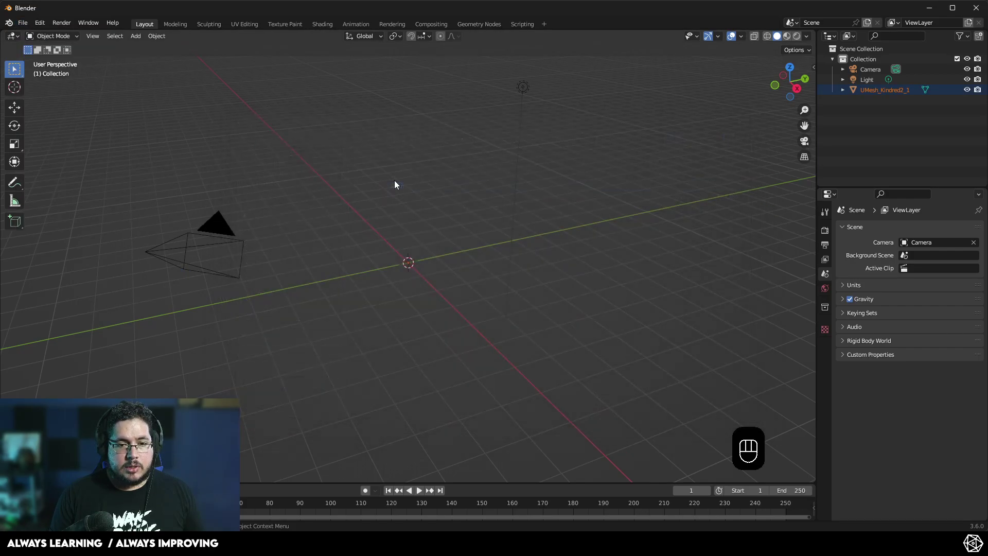
pyautogui.moveTo(62, 189); pyautogui.dragTo(427, 298)
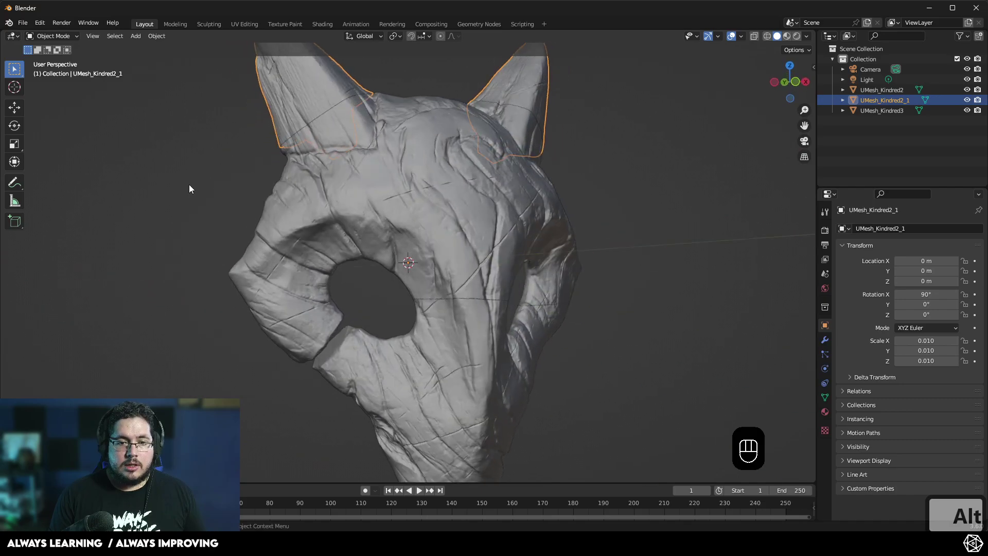
# Grab-move the horns and pull the upper plate away to explode the mask pieces apart
pyautogui.press('g')
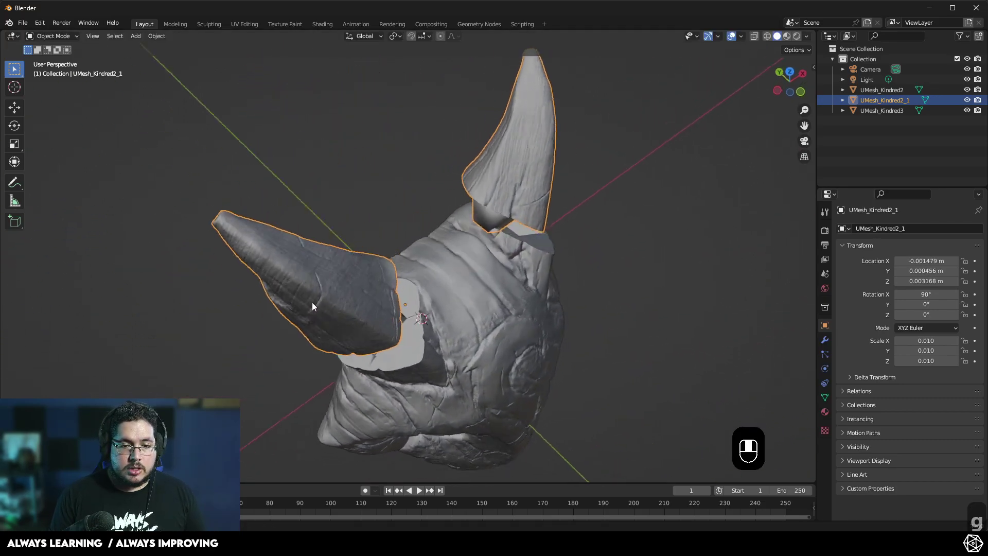
pyautogui.press('ctrl+z')
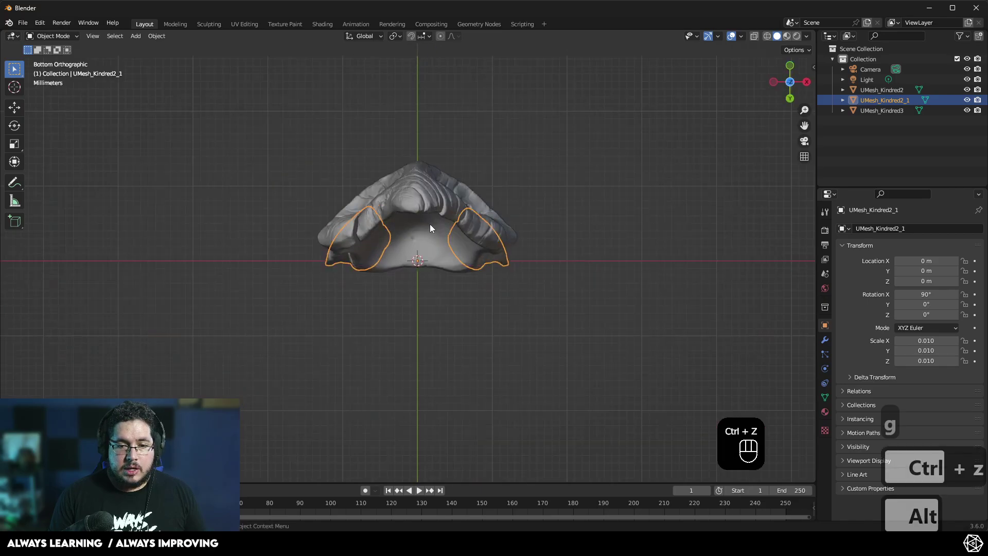
pyautogui.press('g')
pyautogui.moveTo(536, 275); pyautogui.dragTo(661, 312)
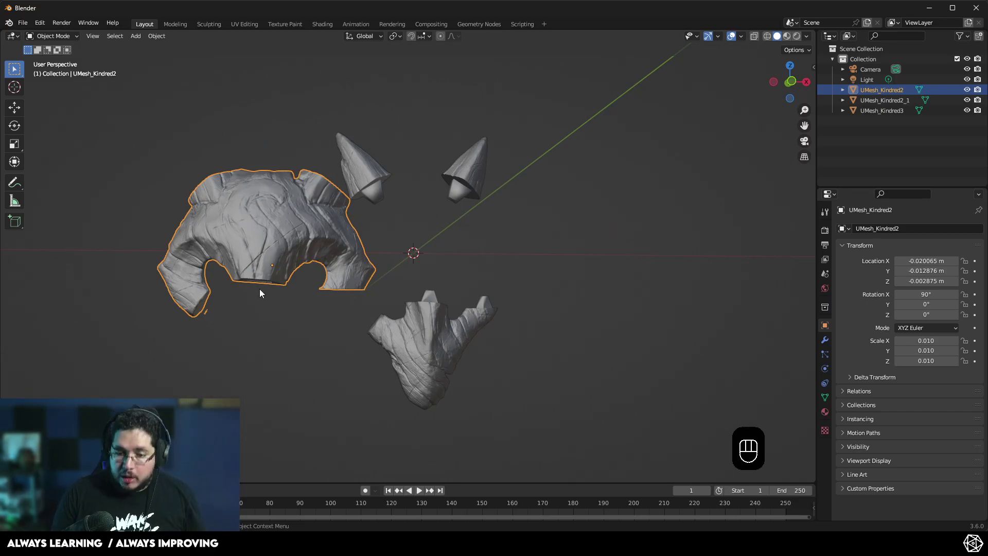
# Orbit around the separated pieces to check the pegs and sockets, briefly glancing at ZBrush
pyautogui.moveTo(463, 297); pyautogui.dragTo(393, 295)
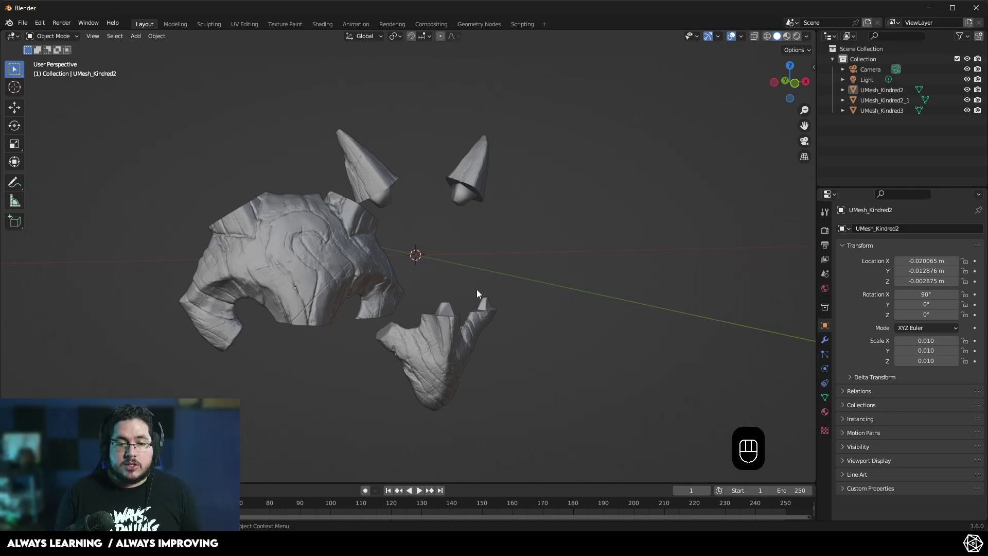
pyautogui.press('alt+Tab')
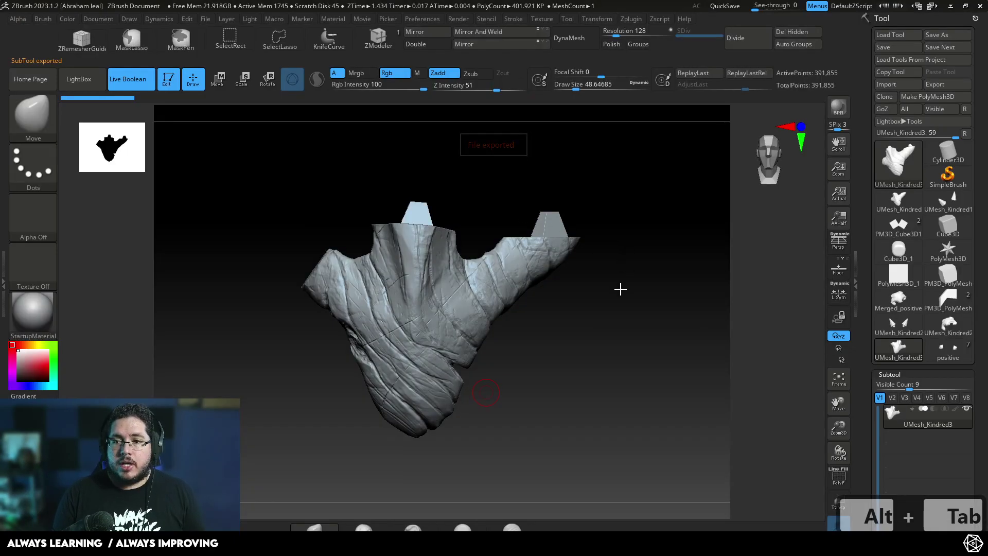
pyautogui.press('alt+Tab')
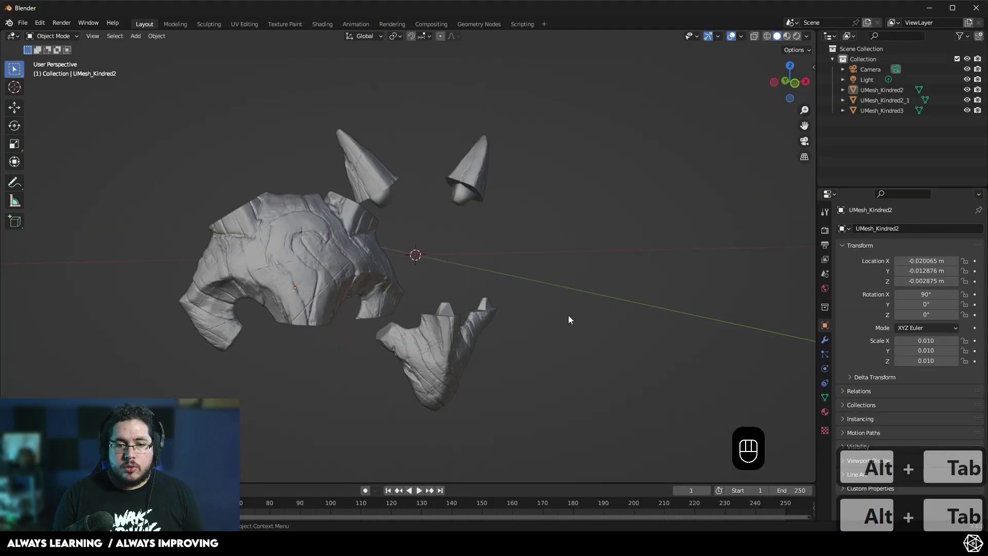